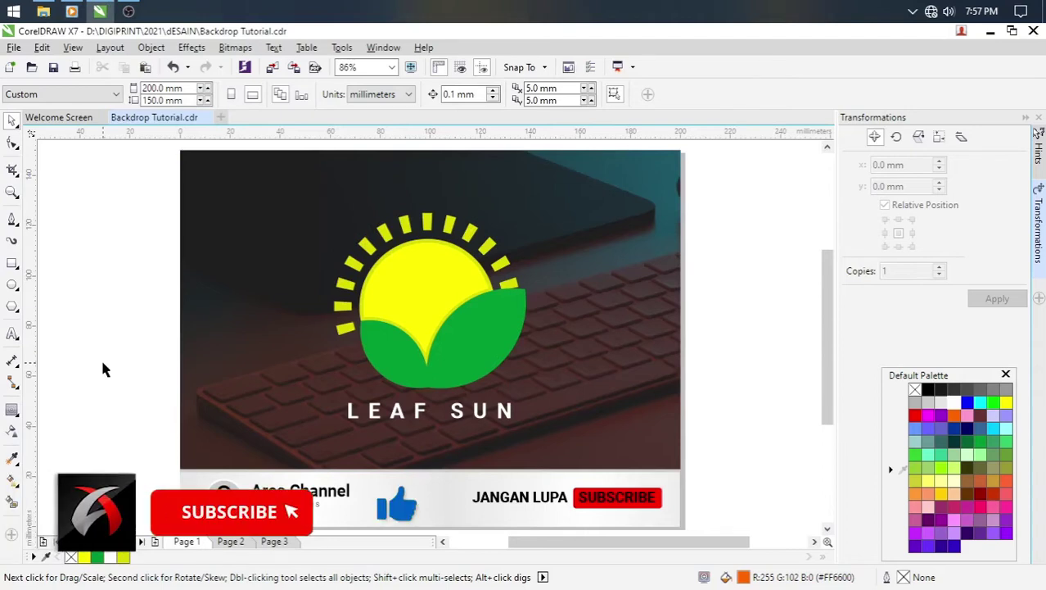
Remove the finished Leaf Sun example from the page and switch to the Ellipse tool.
left_click(104, 364)
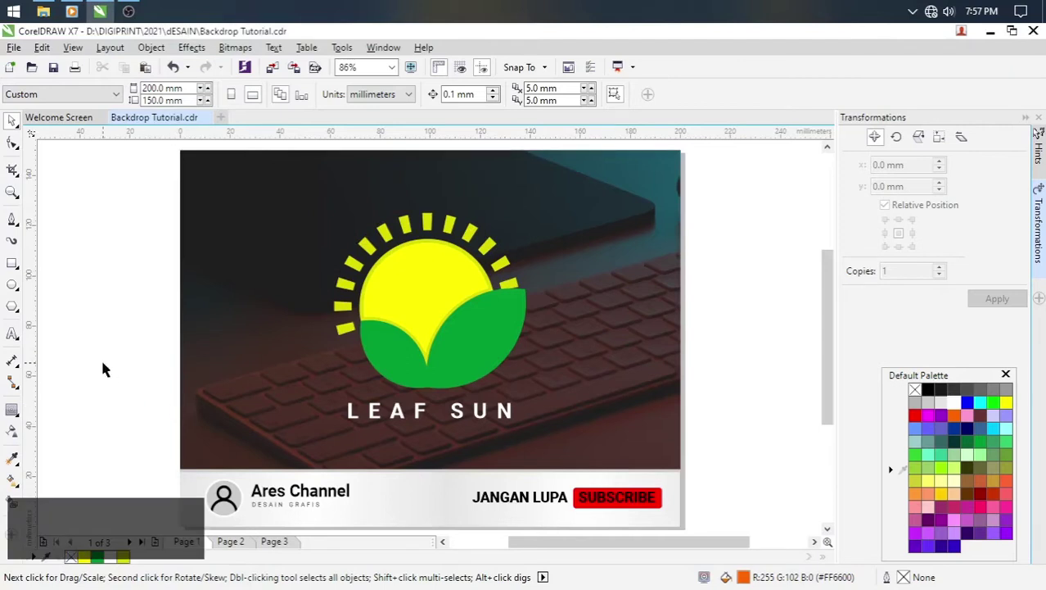
left_click(157, 402)
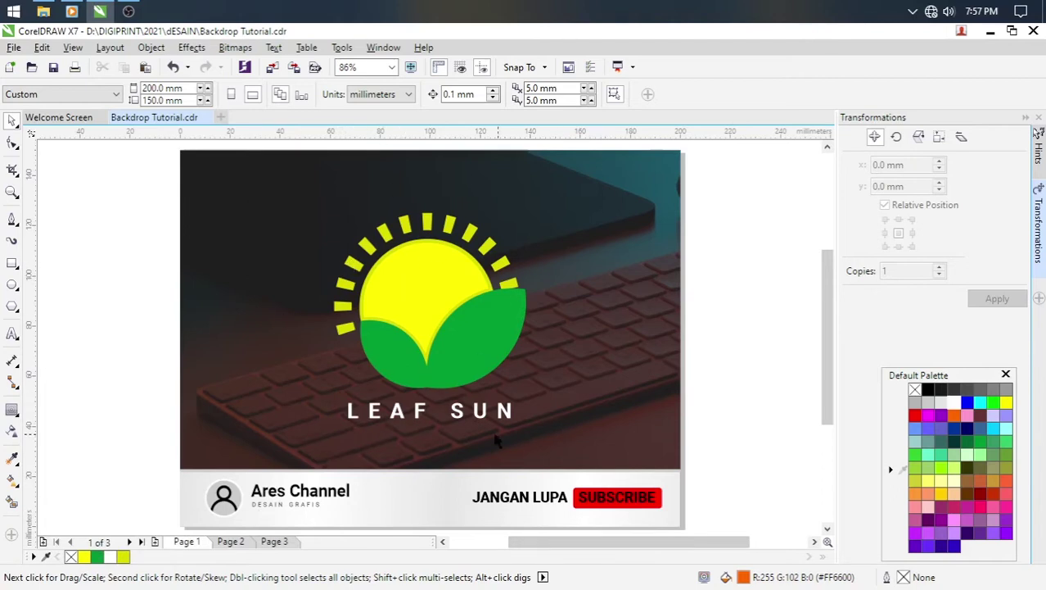
left_click(243, 549)
key("F4")
Draw a yellow-filled circle and size it to exactly 50 × 50 mm.
left_click(119, 383)
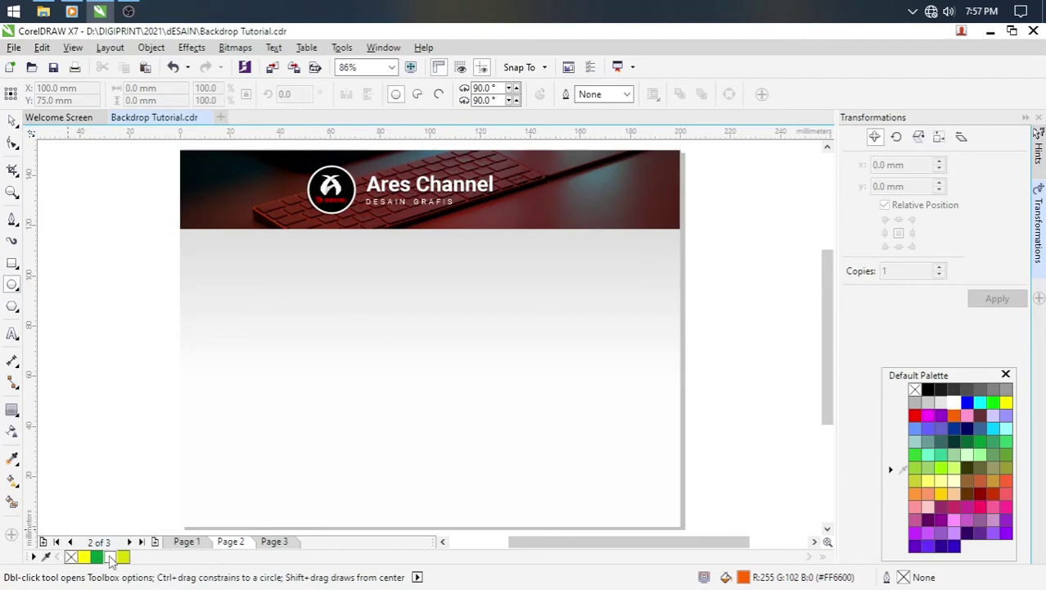
left_click(93, 564)
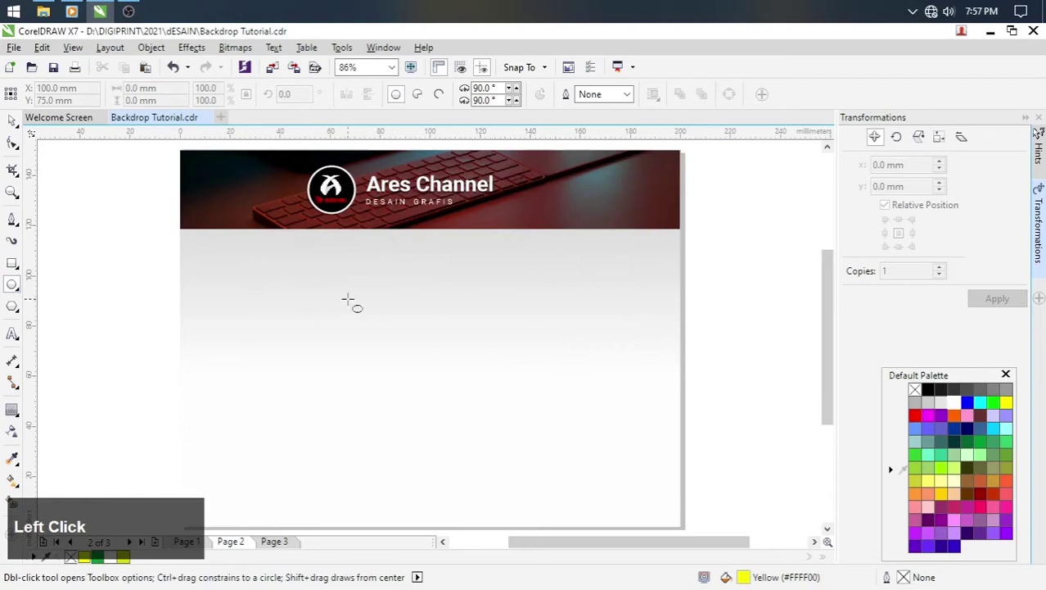
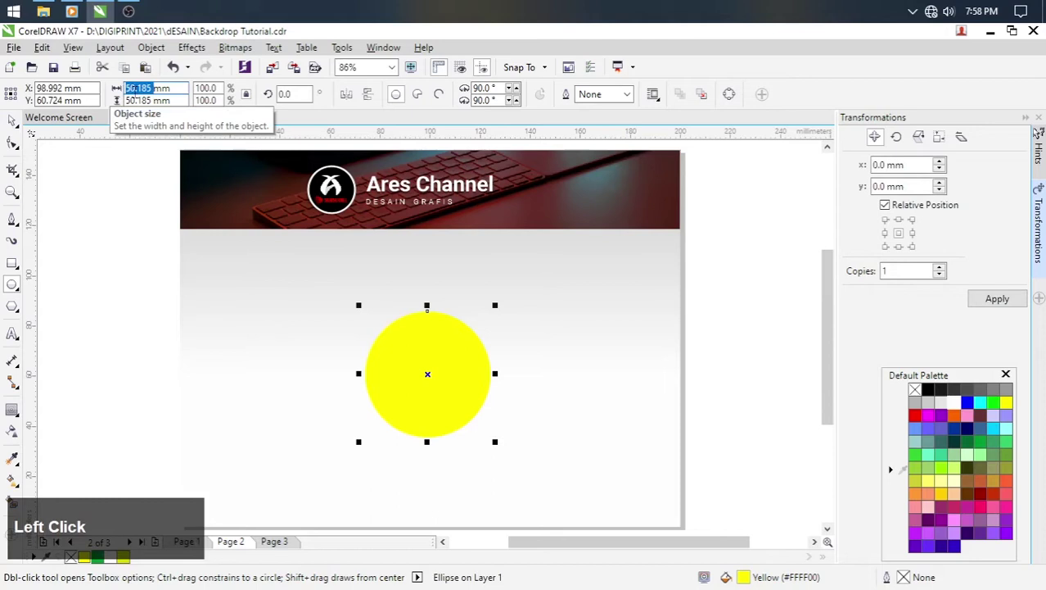
key("5")
type("50")
key("Return")
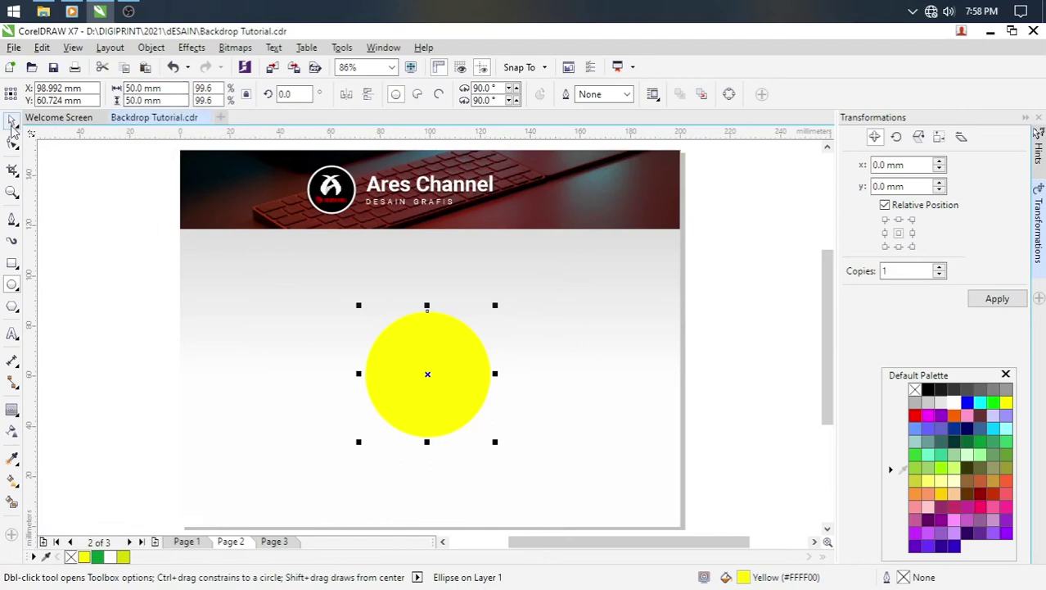
left_click(15, 126)
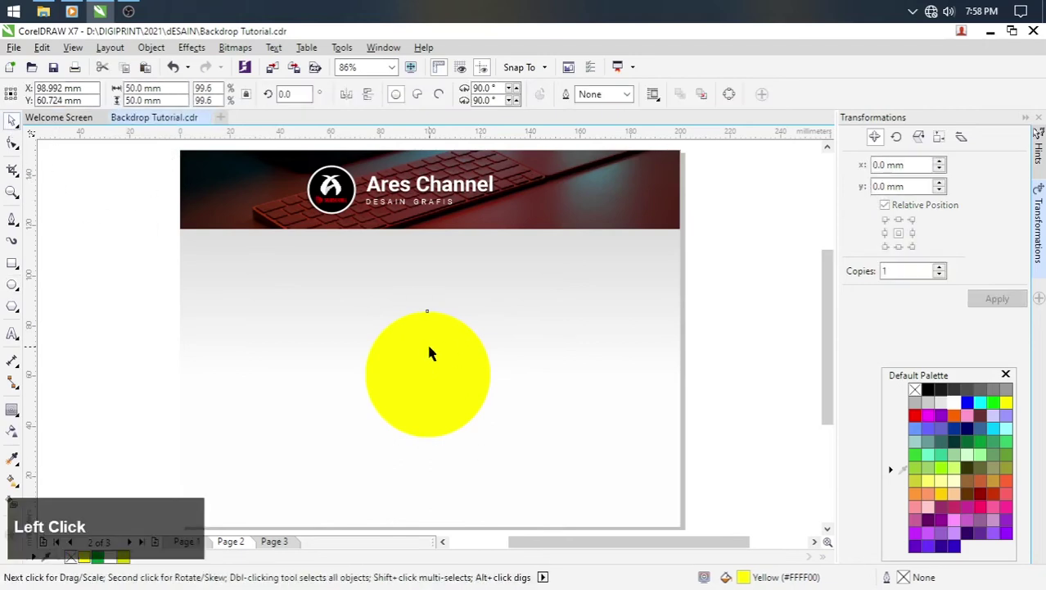
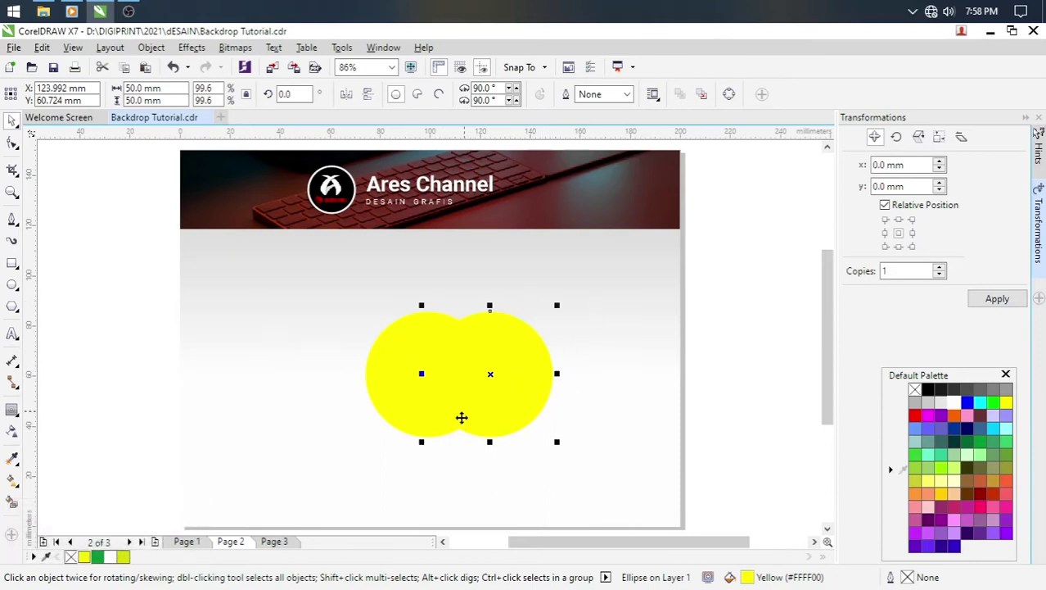
Select both overlapping circles and intersect them into a lens-shaped leaf curve.
left_click(577, 303)
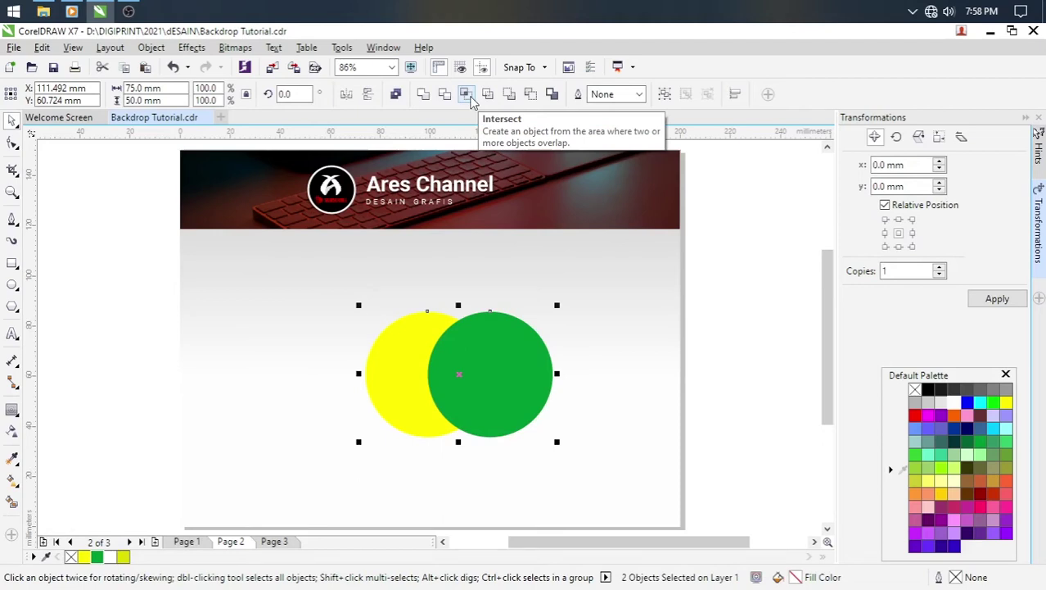
left_click(475, 100)
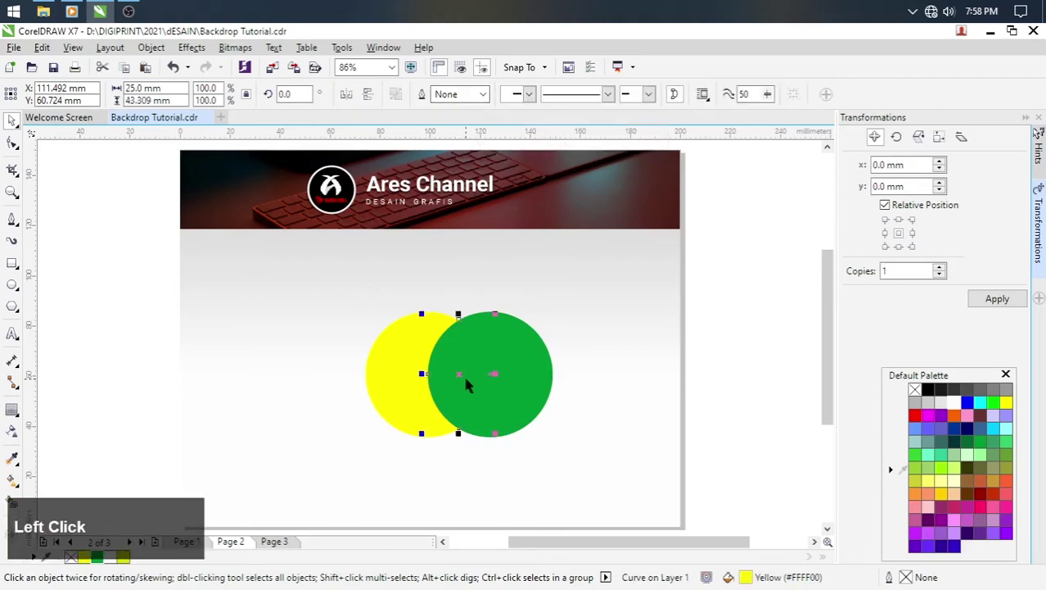
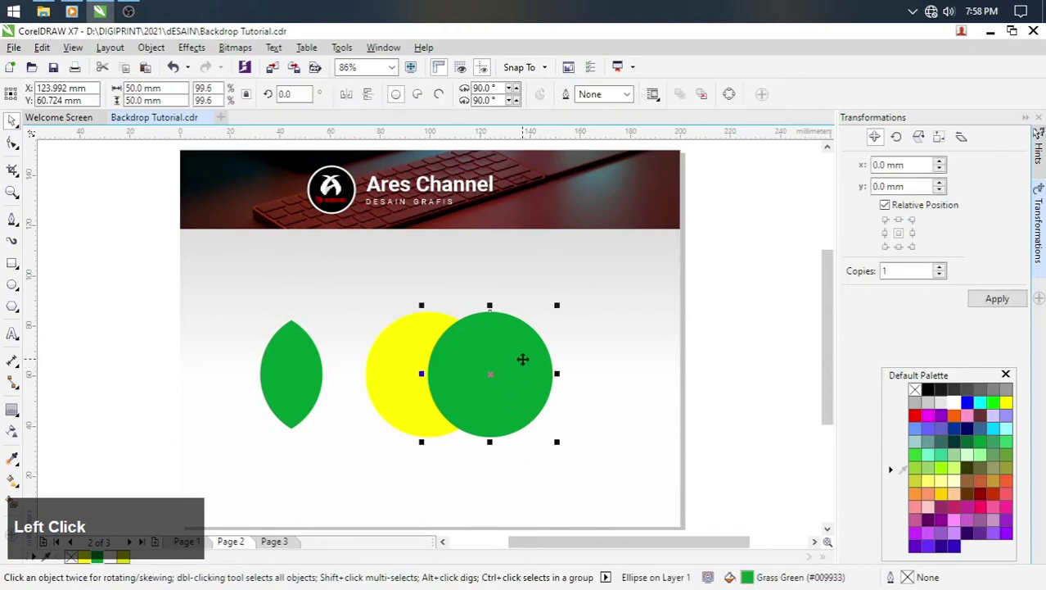
Rotate the green leaf 45°, resize it to 25 mm, and duplicate it for a second leaf.
left_click(600, 451)
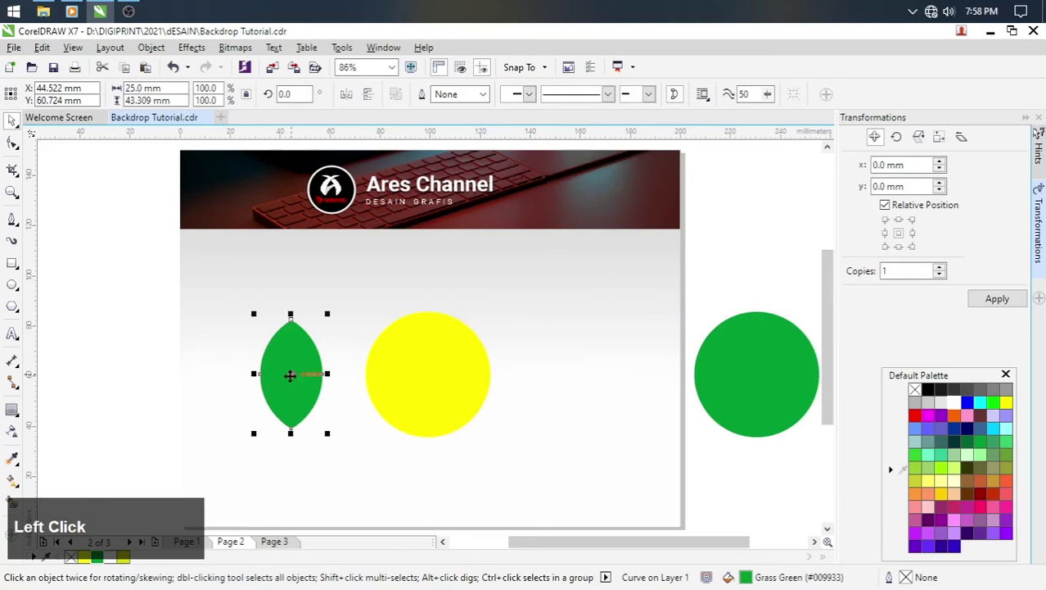
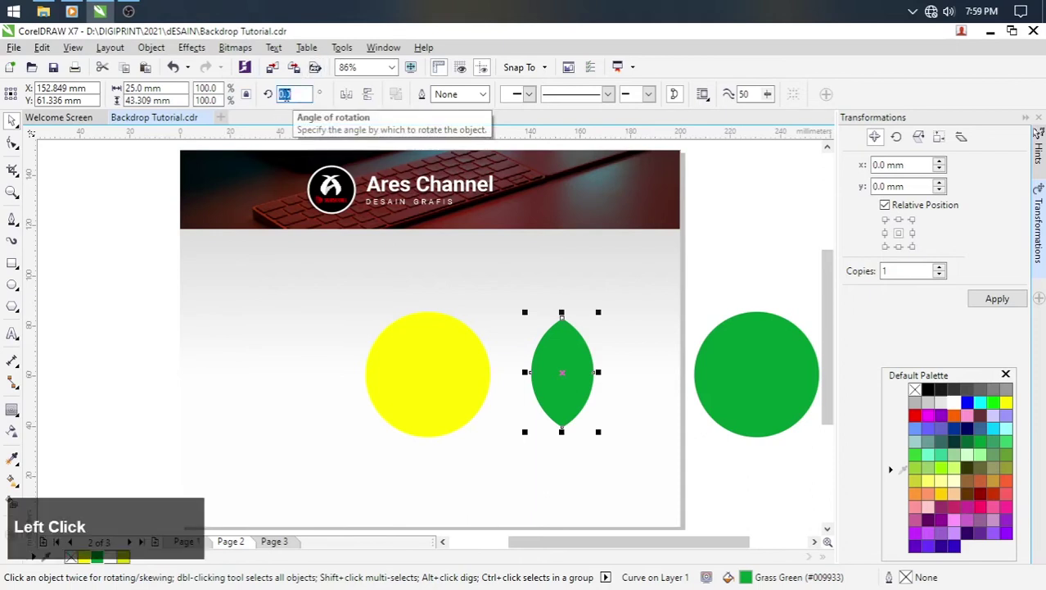
type("45")
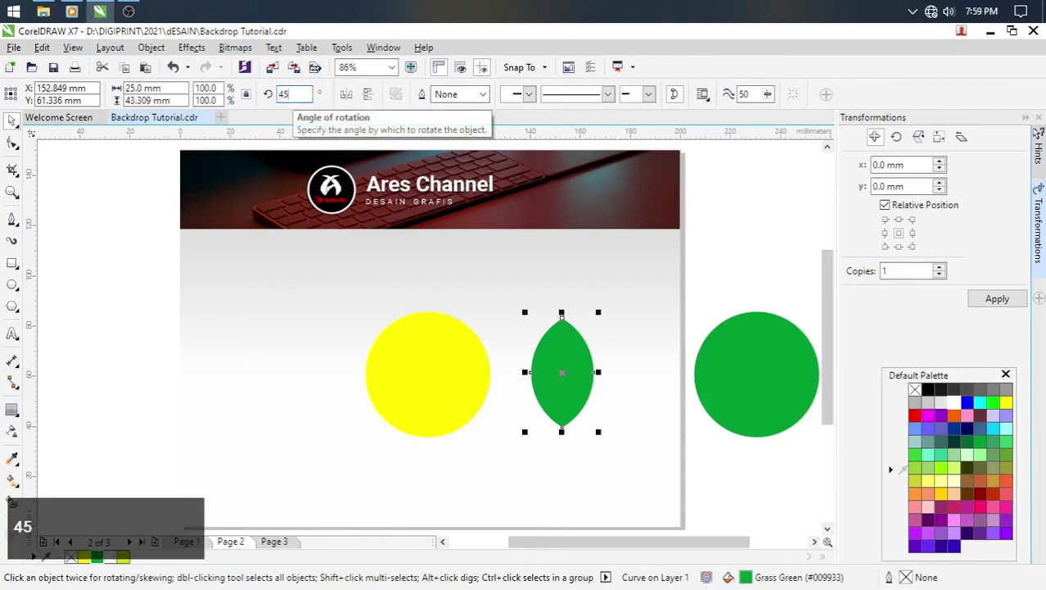
key("Return")
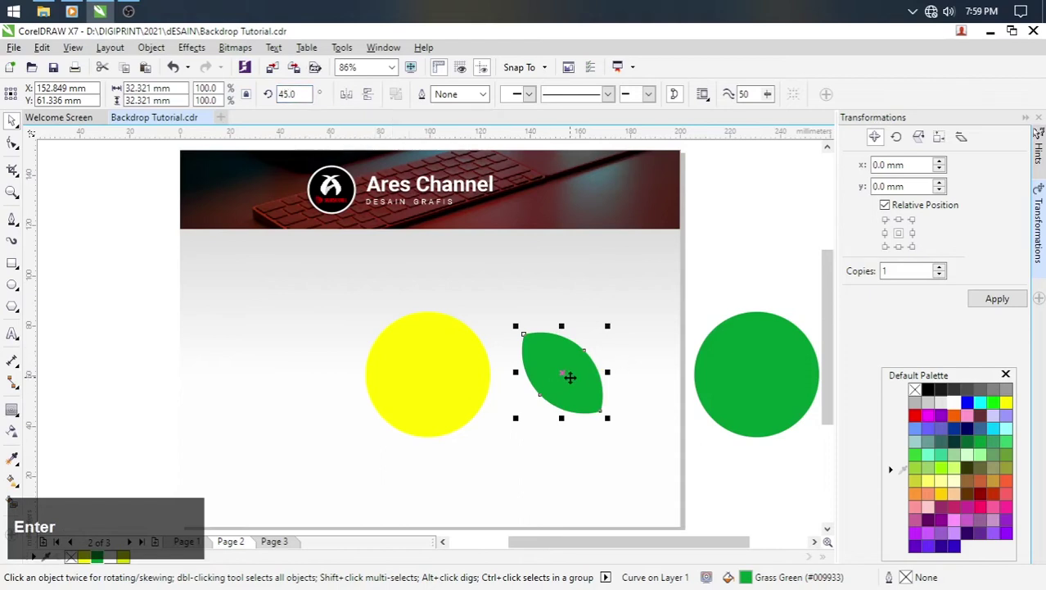
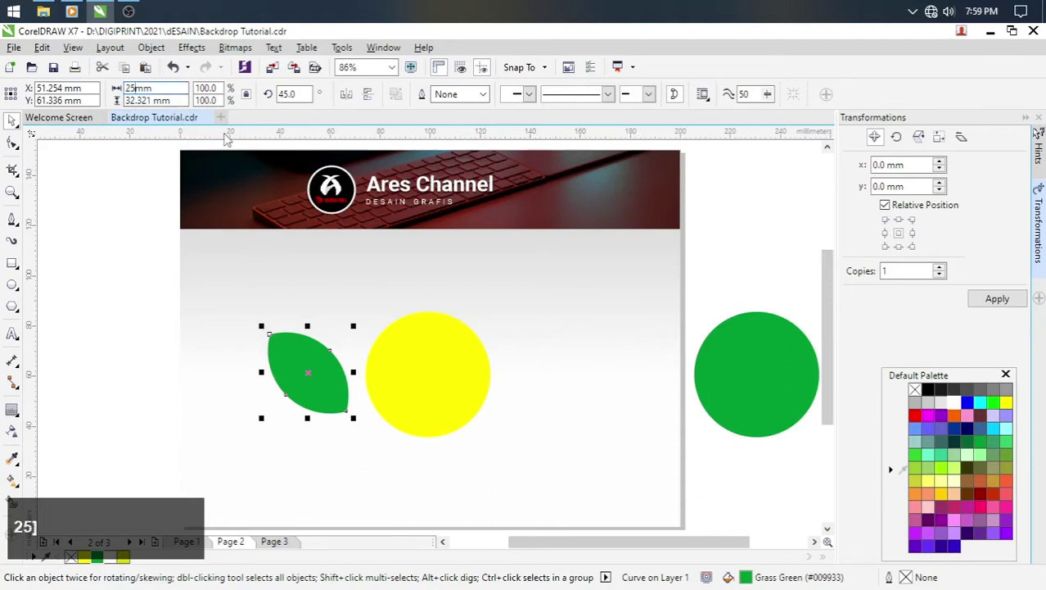
key("Return")
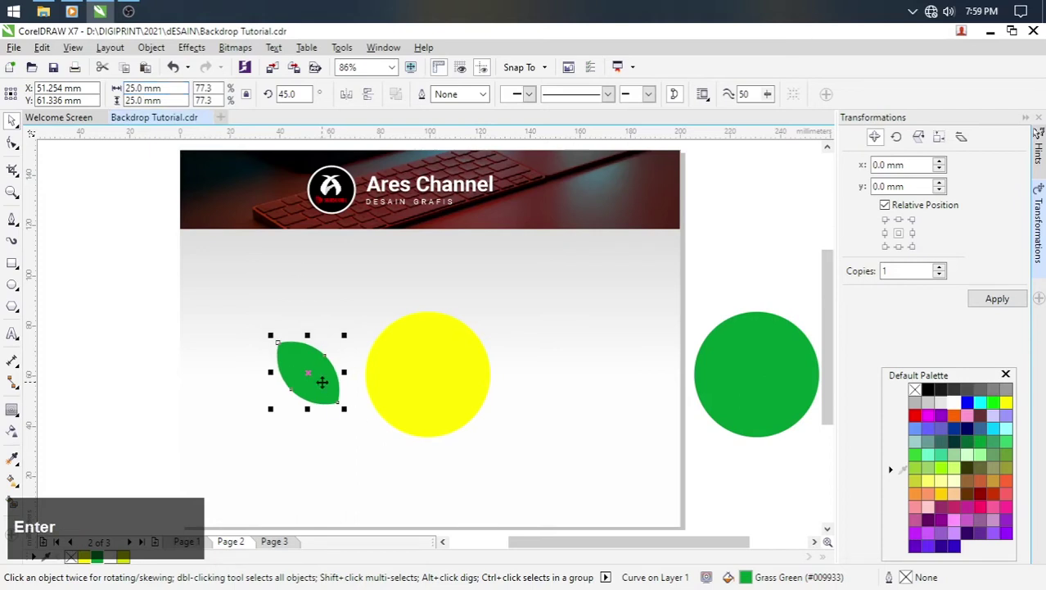
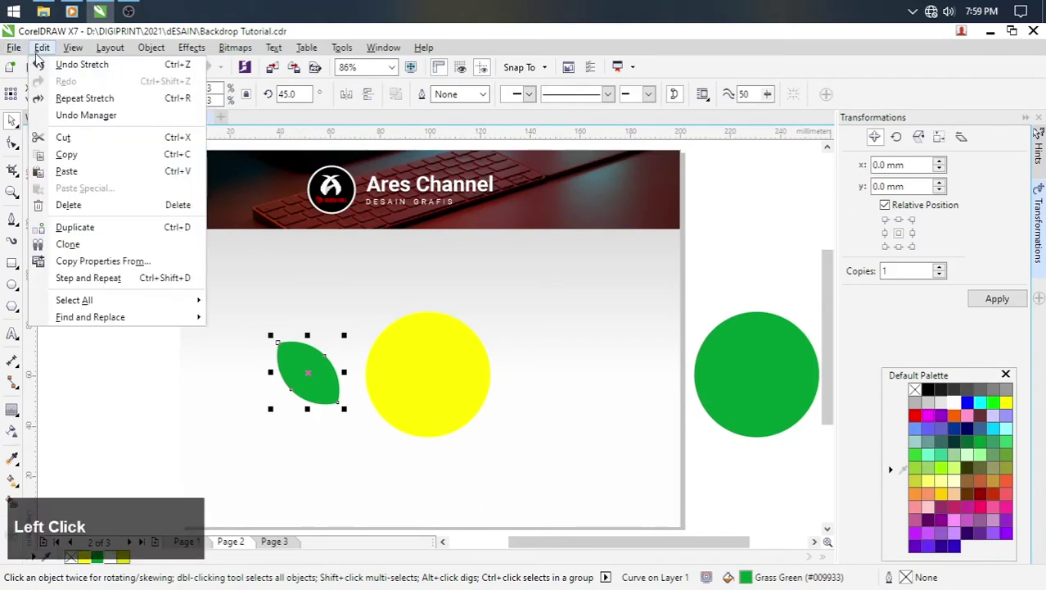
left_click(82, 162)
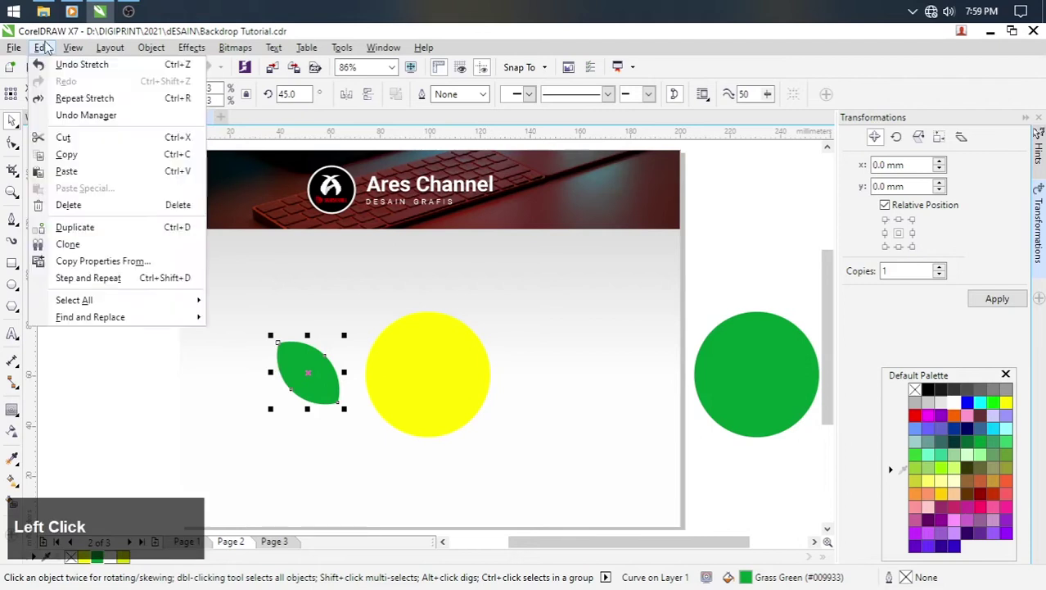
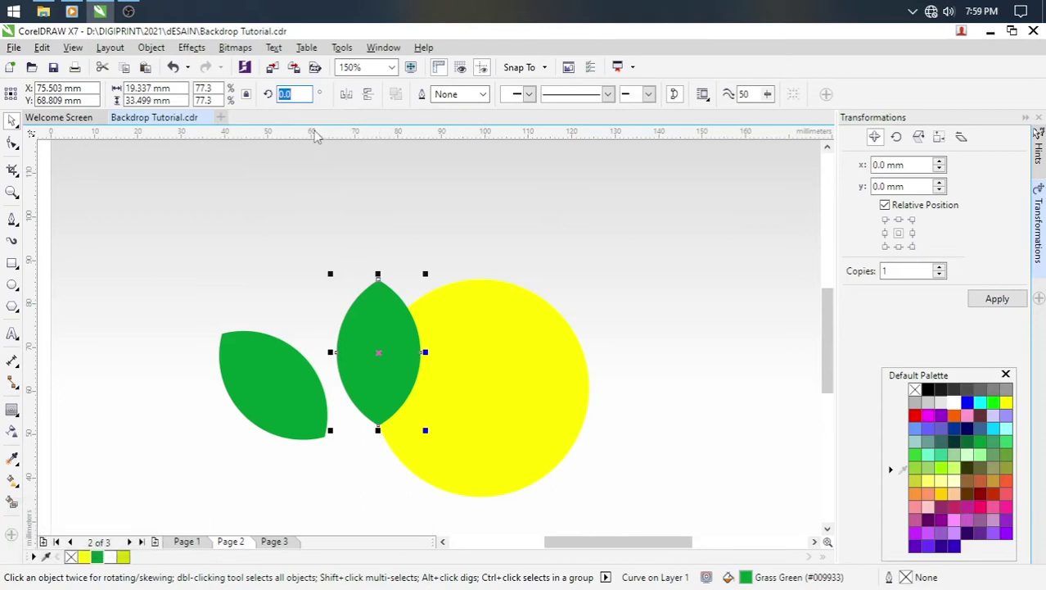
Rotate the second leaf 90° and turn off object snapping to position the leaves freely.
type("90")
key("Return")
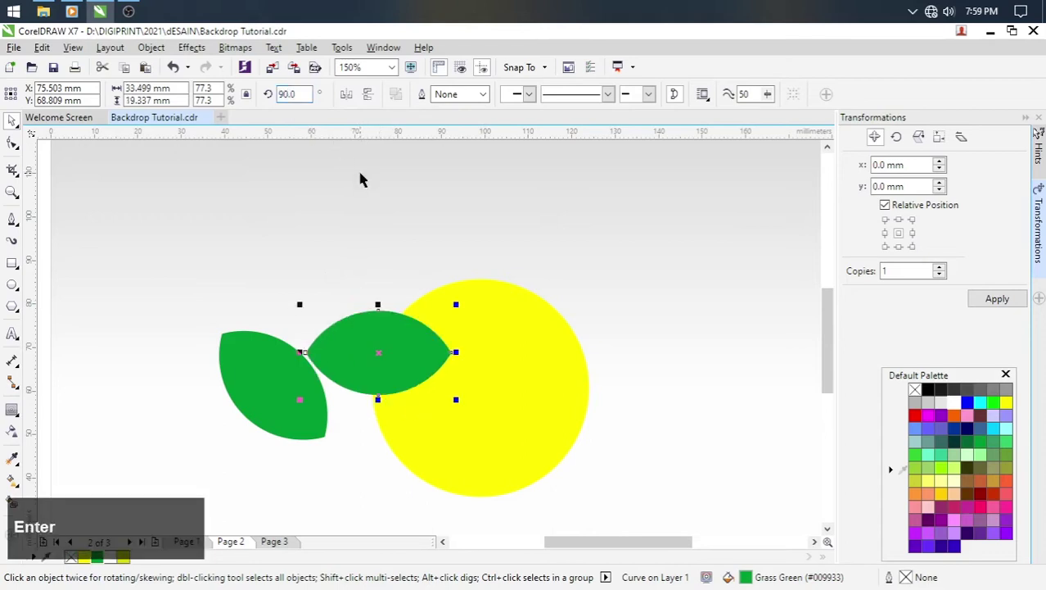
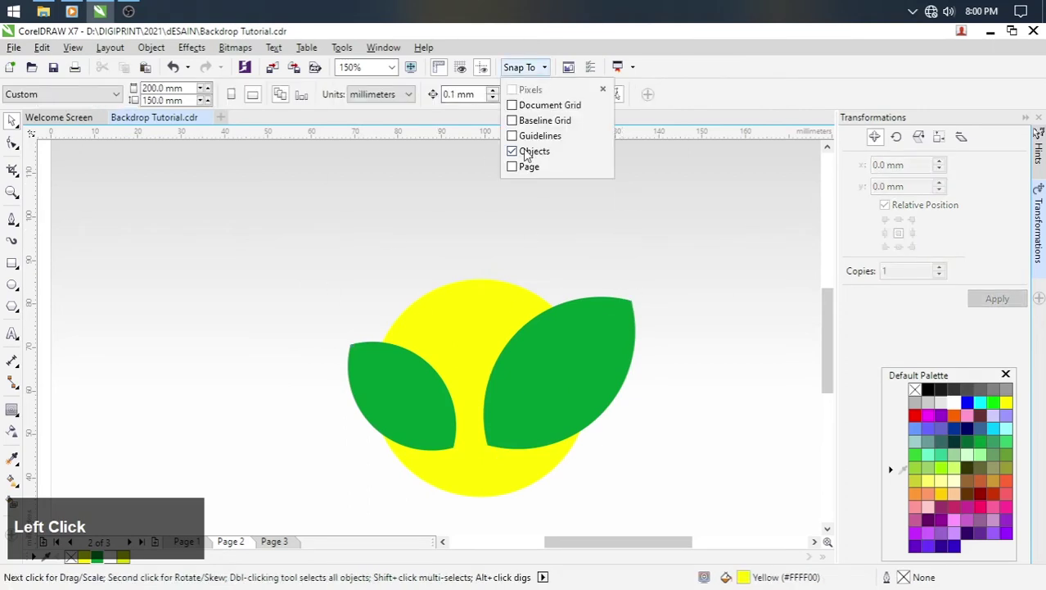
left_click(668, 334)
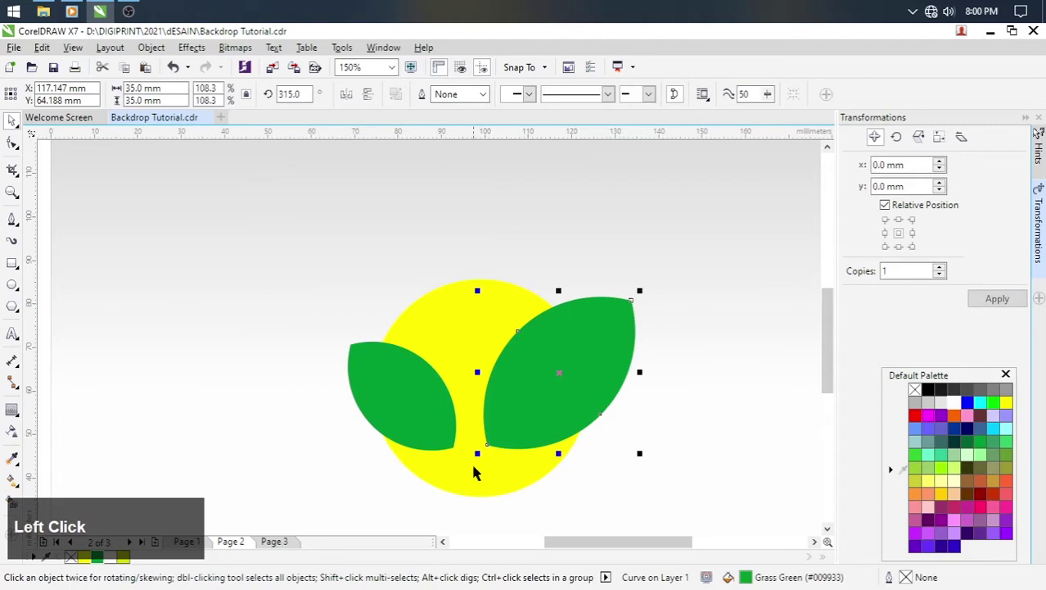
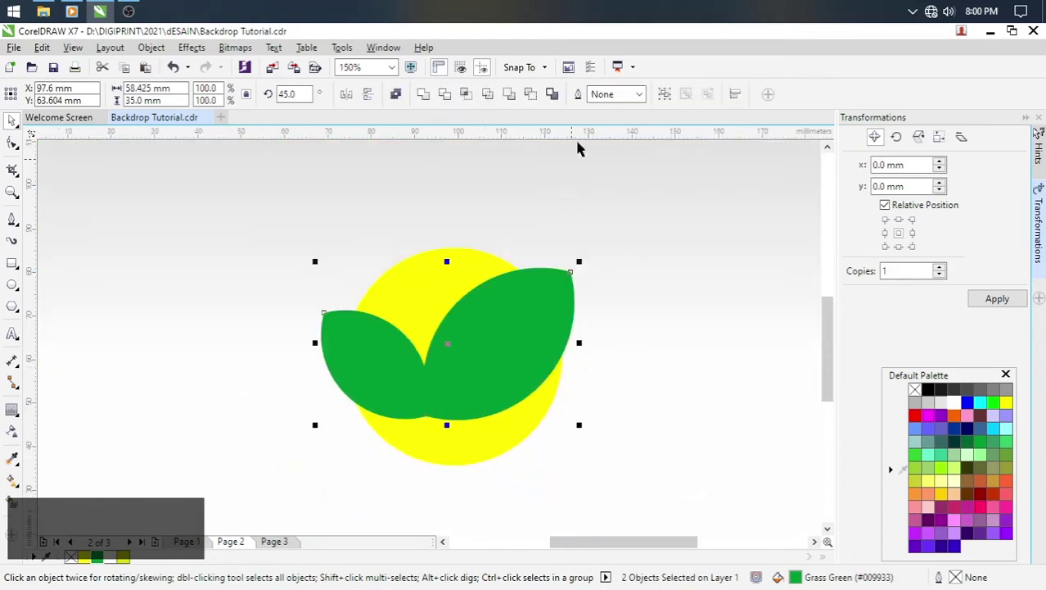
Group the two leaves, place the group along the bottom of the yellow sun, and deselect.
left_click(665, 99)
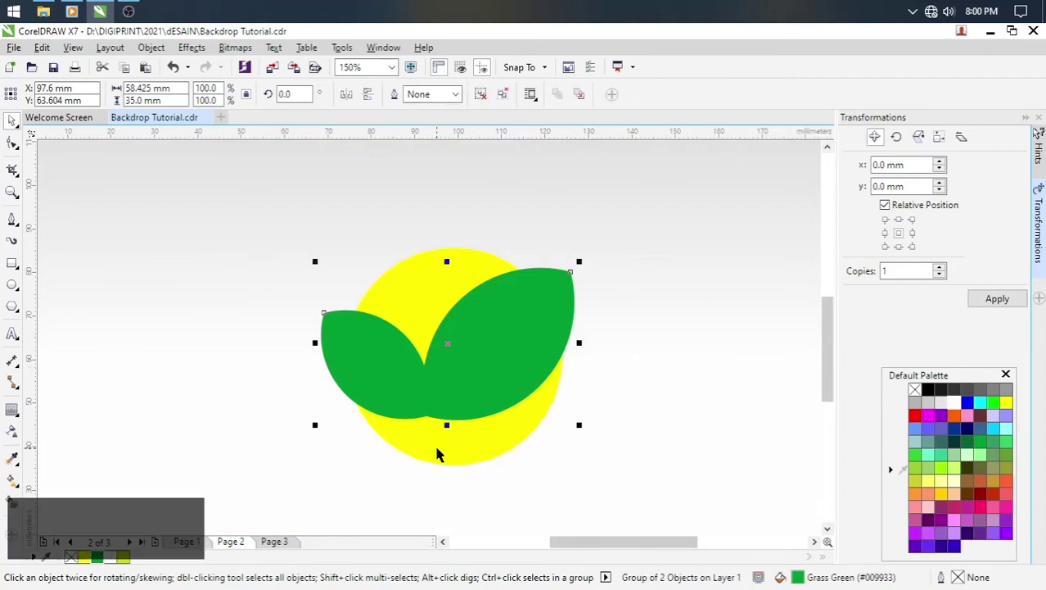
scroll("up", 3)
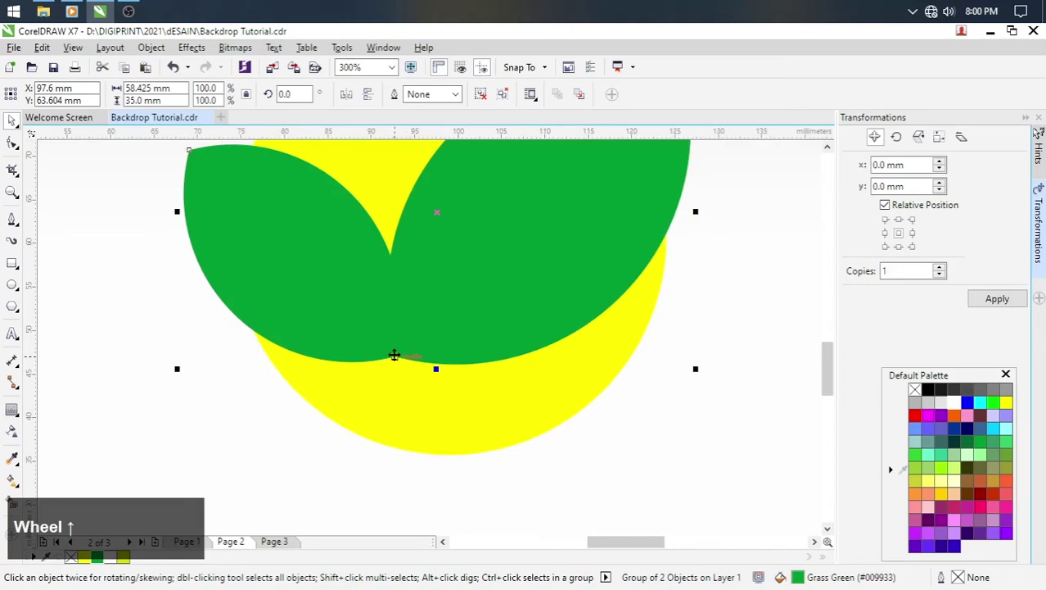
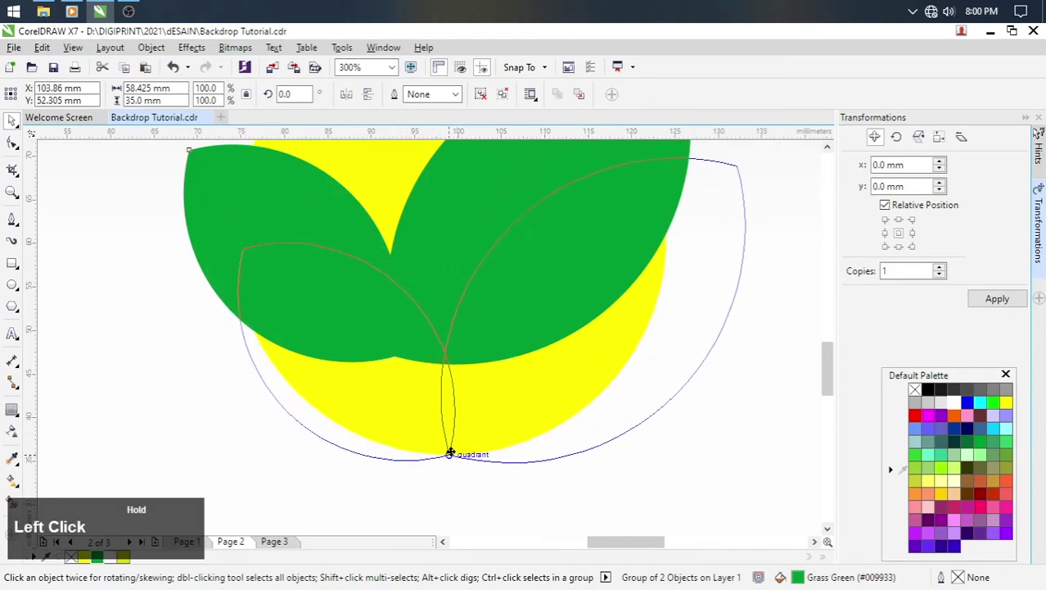
scroll("down", 3)
left_click(728, 323)
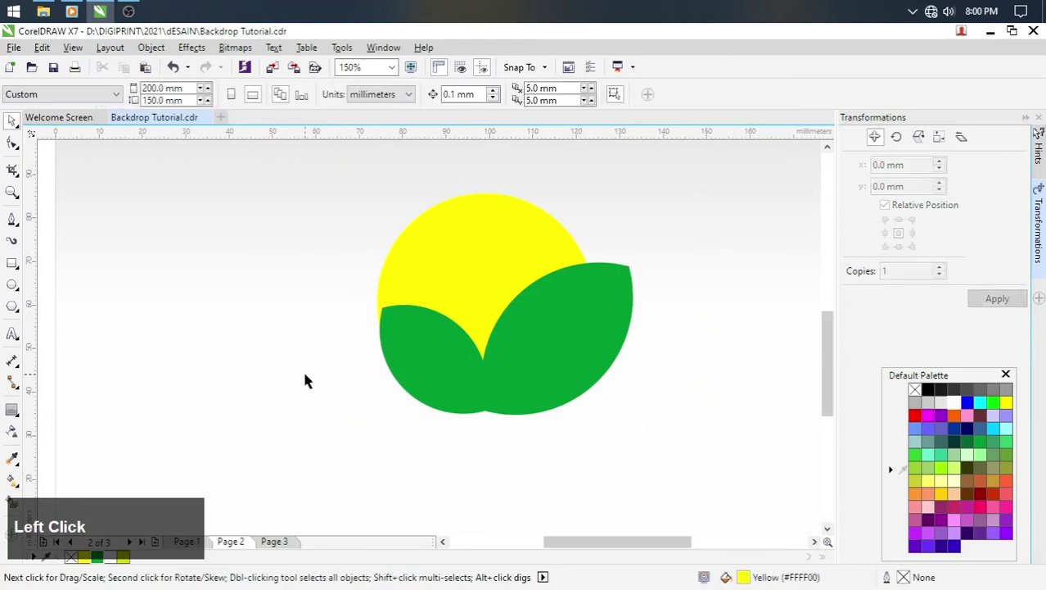
scroll("down", 3)
left_click(616, 325)
scroll("up", 3)
left_click(176, 285)
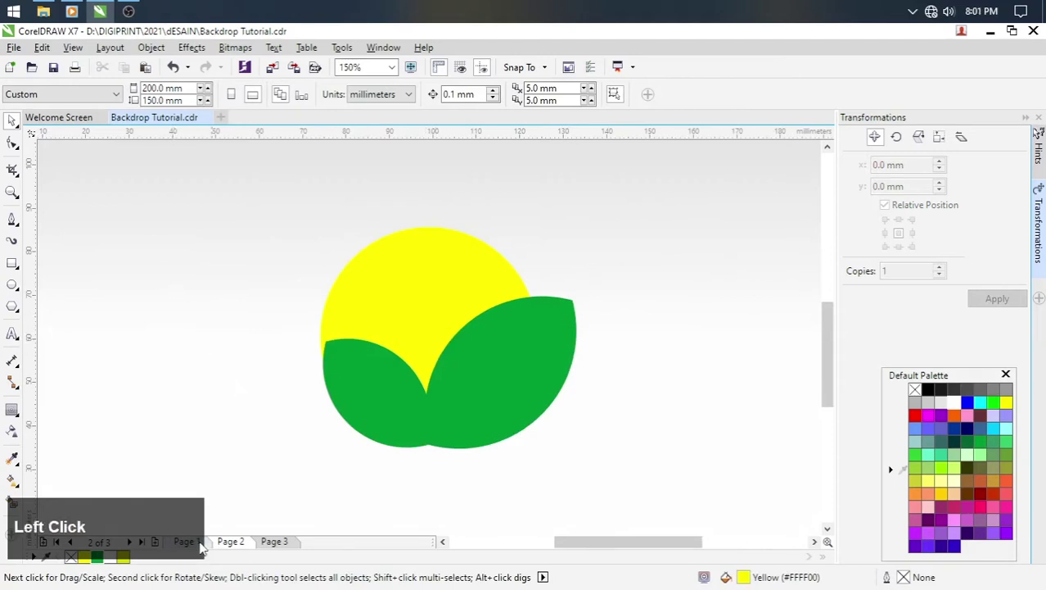
Zoom the view around the yellow sun circle to prepare for selecting it.
scroll("down", 3)
scroll("up", 3)
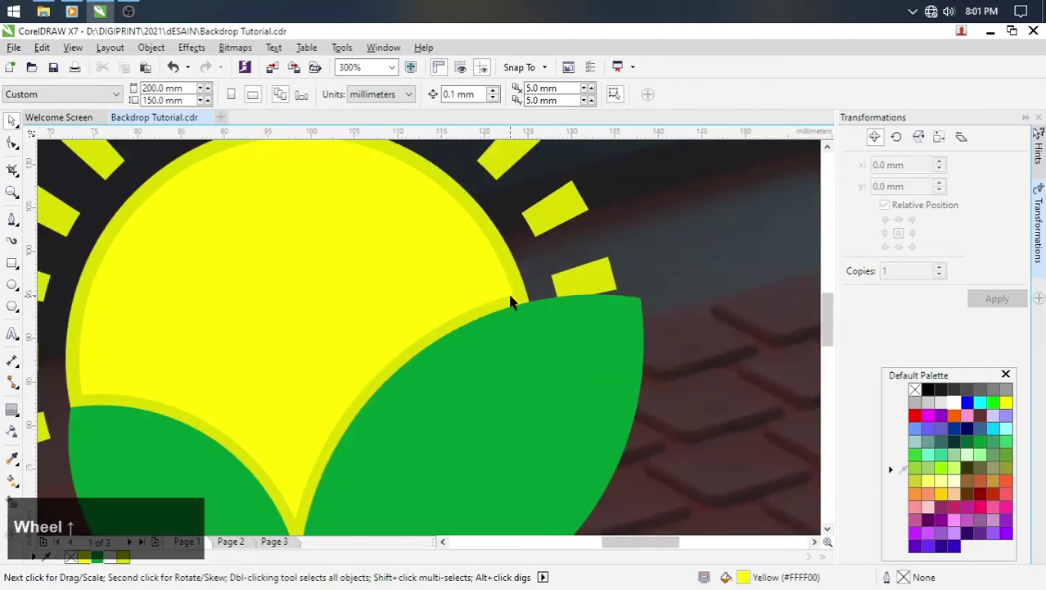
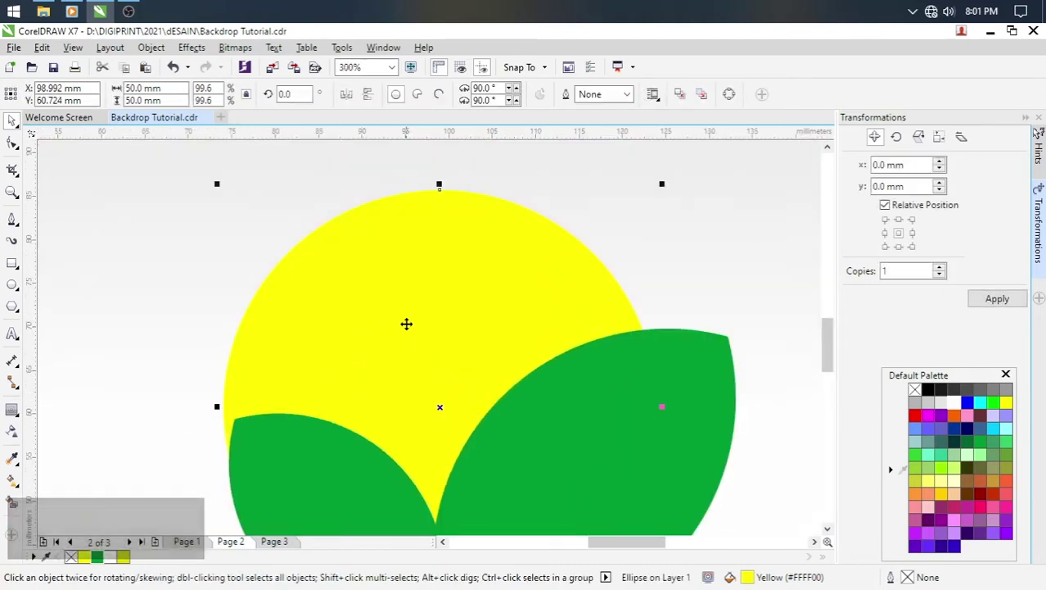
Contour the sun circle inward with a 1.26 mm offset to create an inset inner circle.
left_click(17, 414)
left_click(277, 284)
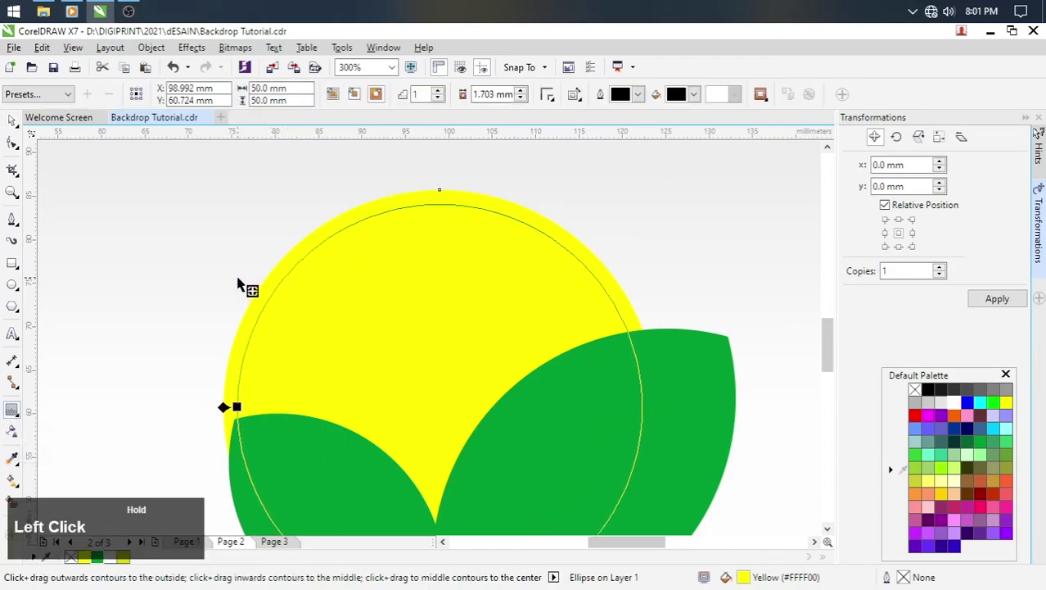
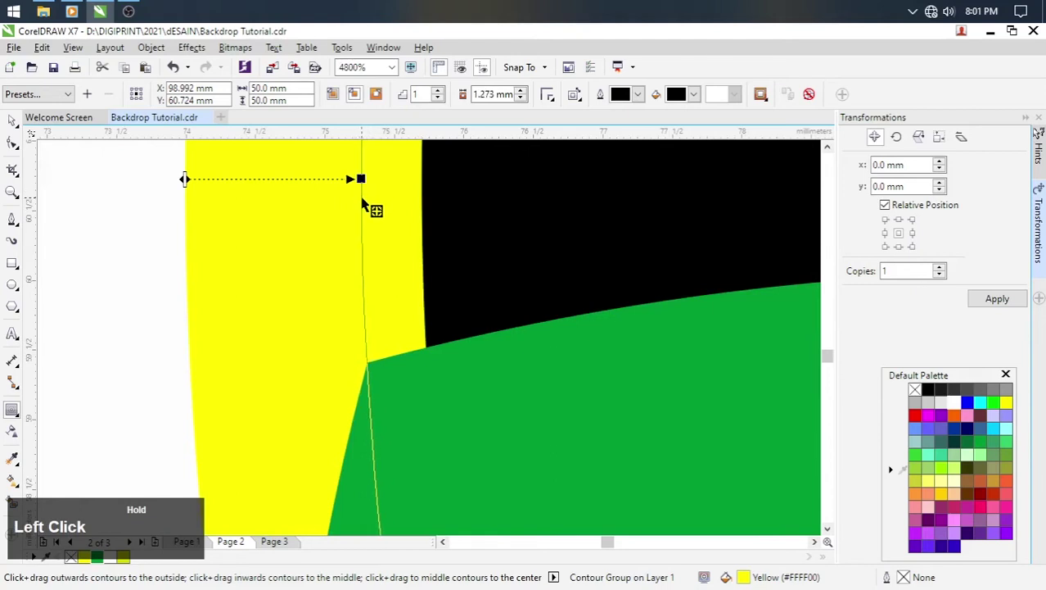
scroll("down", 3)
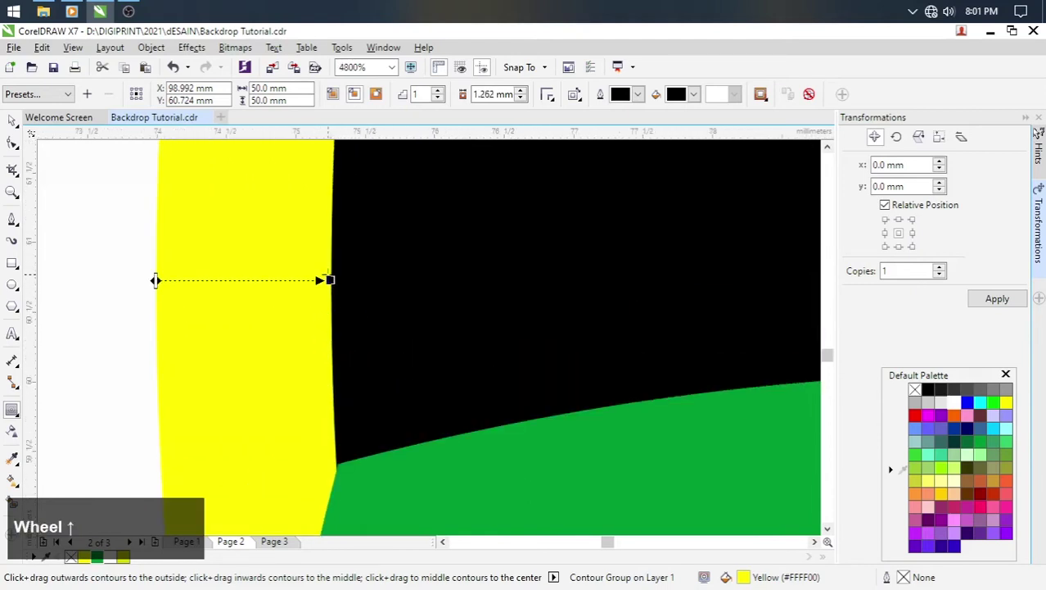
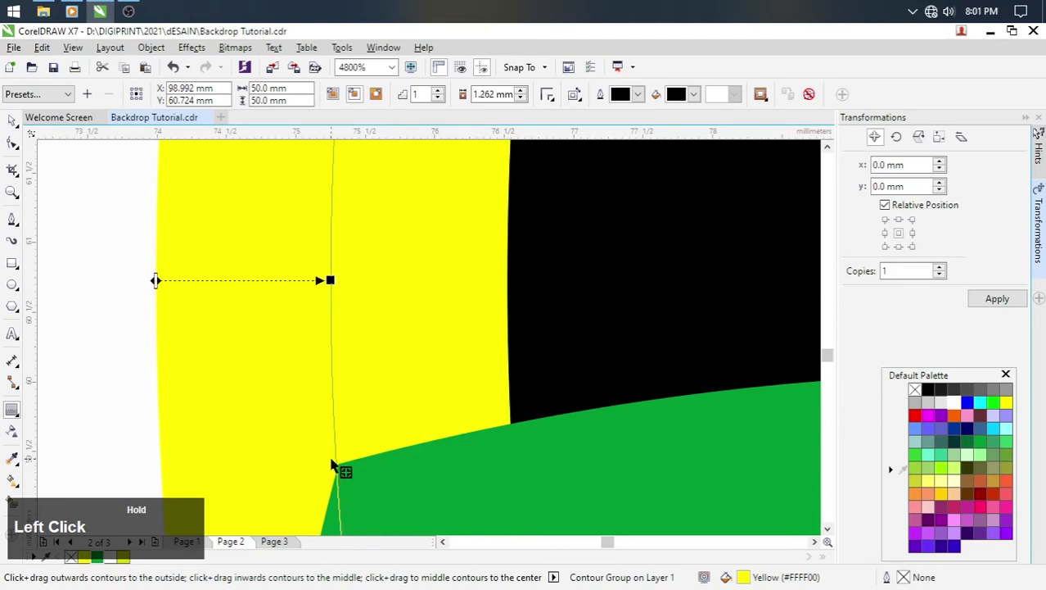
scroll("down", 3)
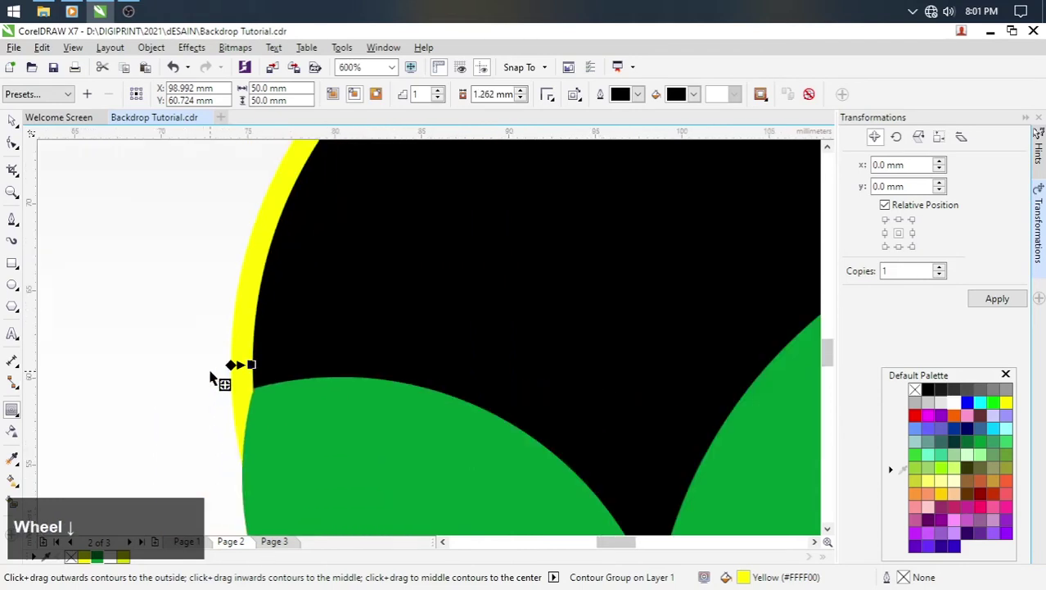
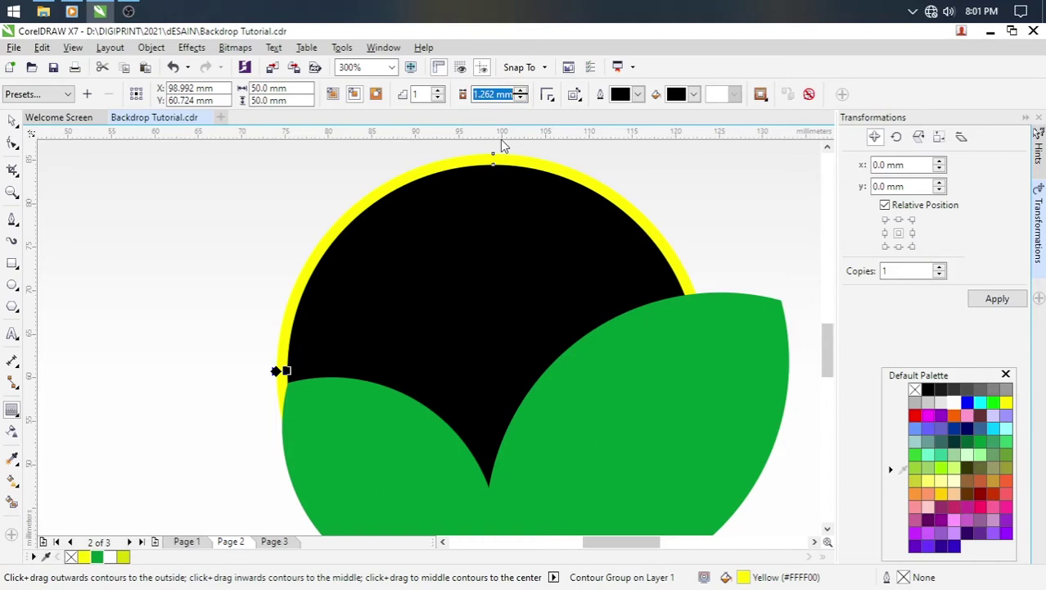
type("1.")
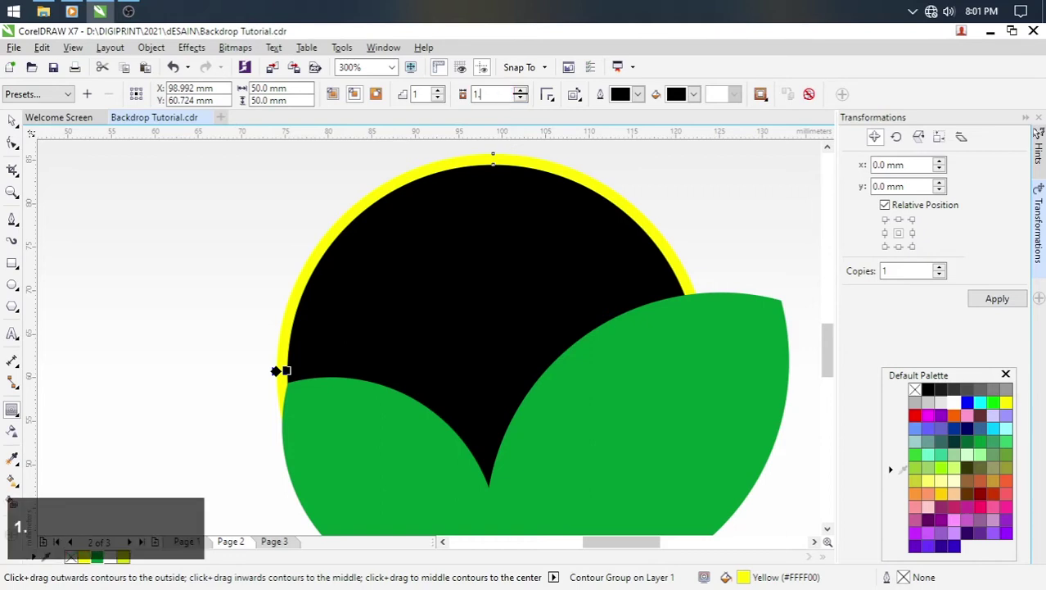
type("6")
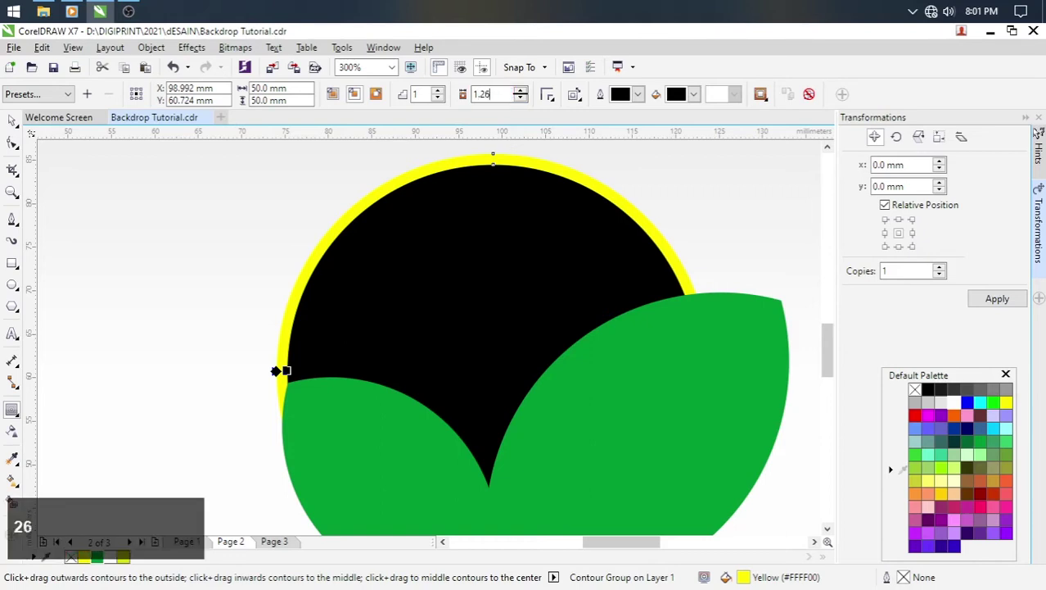
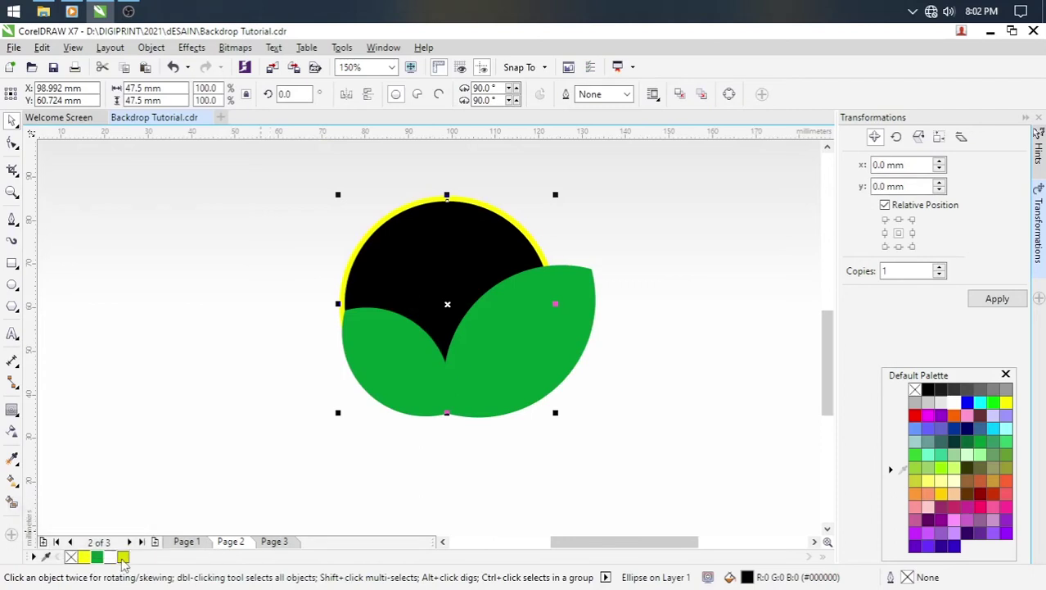
Fill the inner circle bright yellow and the outer sun rim darker yellow.
left_click(85, 564)
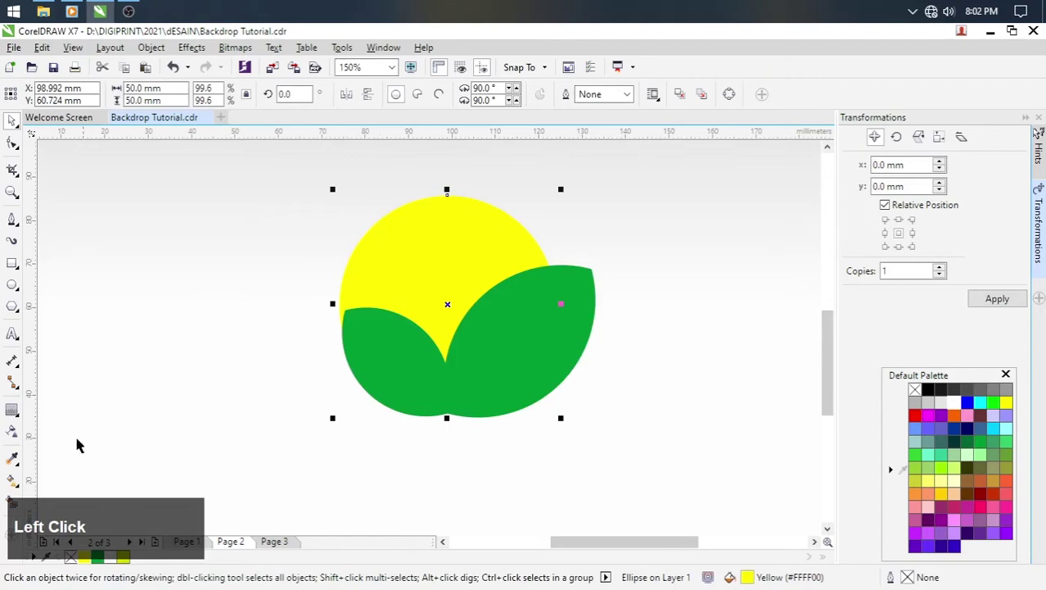
left_click(129, 562)
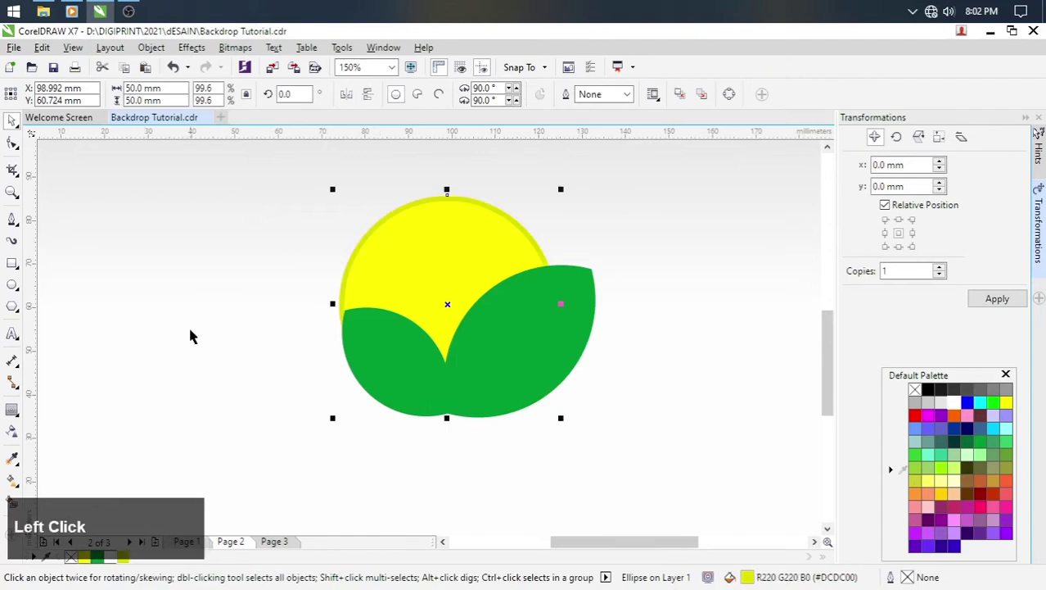
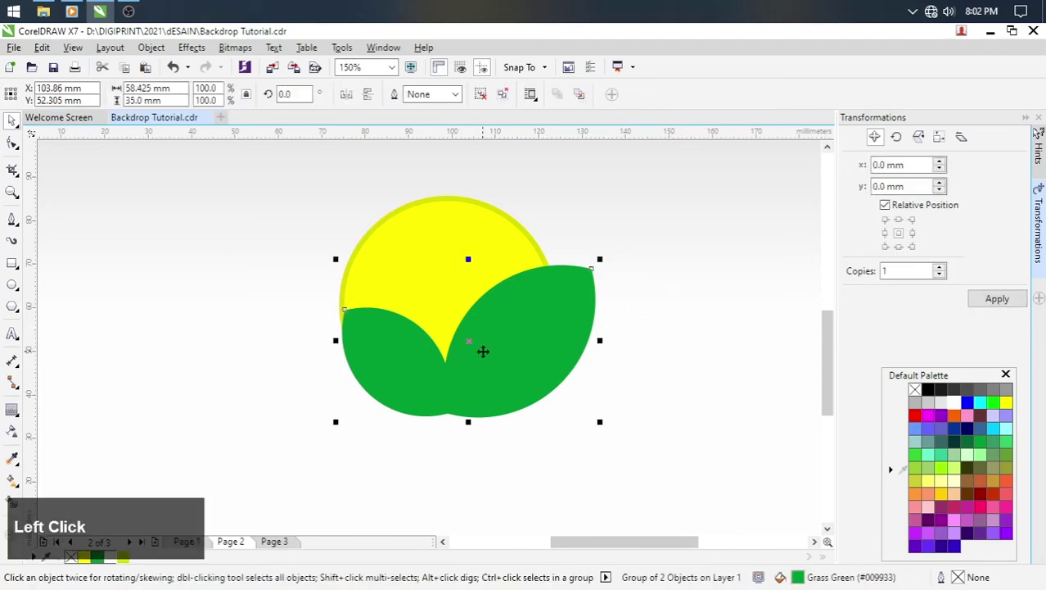
Select a single ungrouped leaf and switch to the Contour tool for it.
left_click(660, 309)
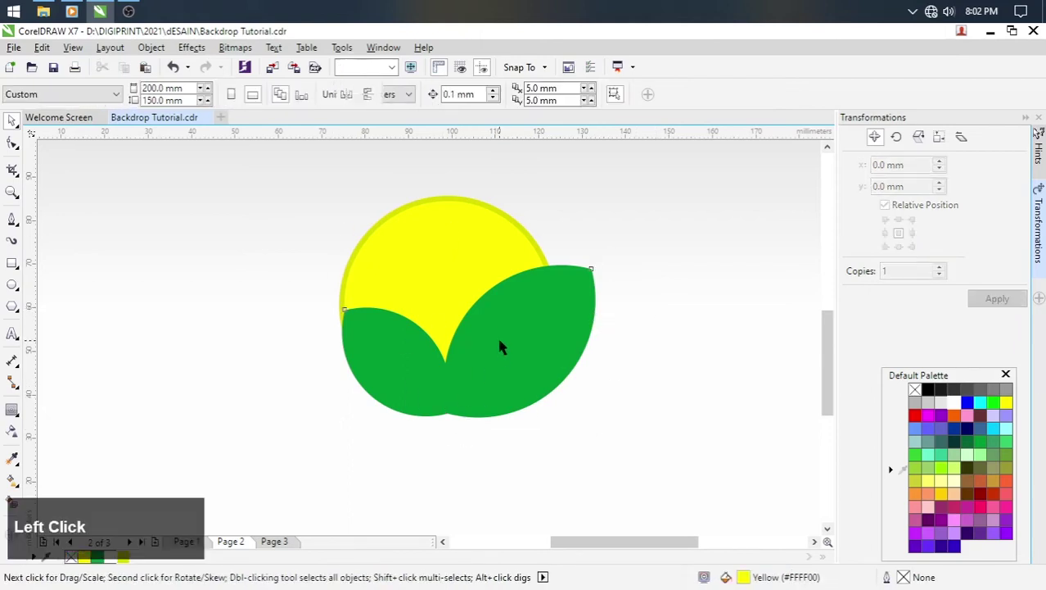
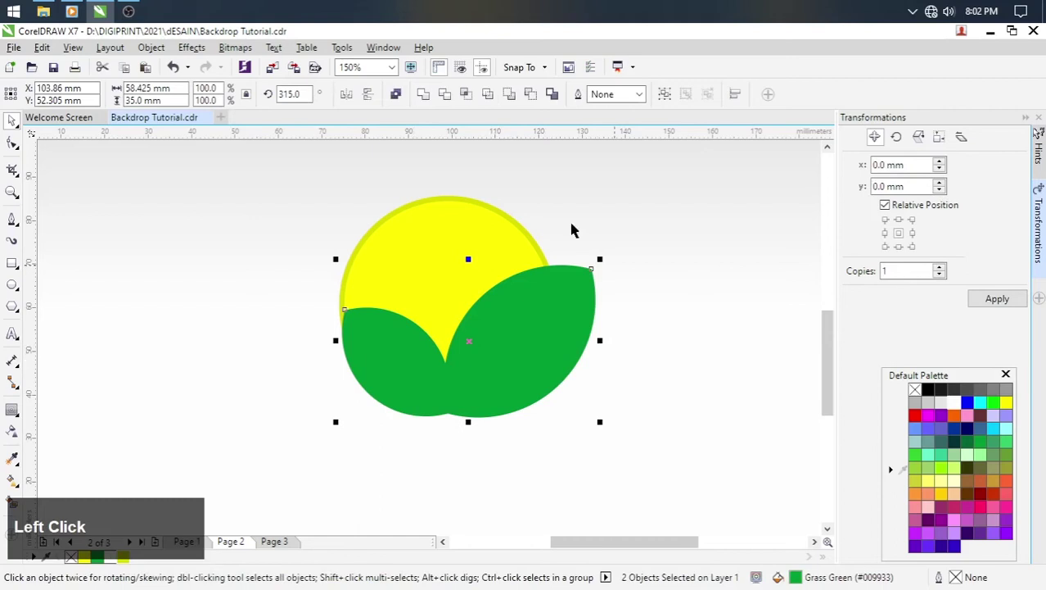
left_click(424, 97)
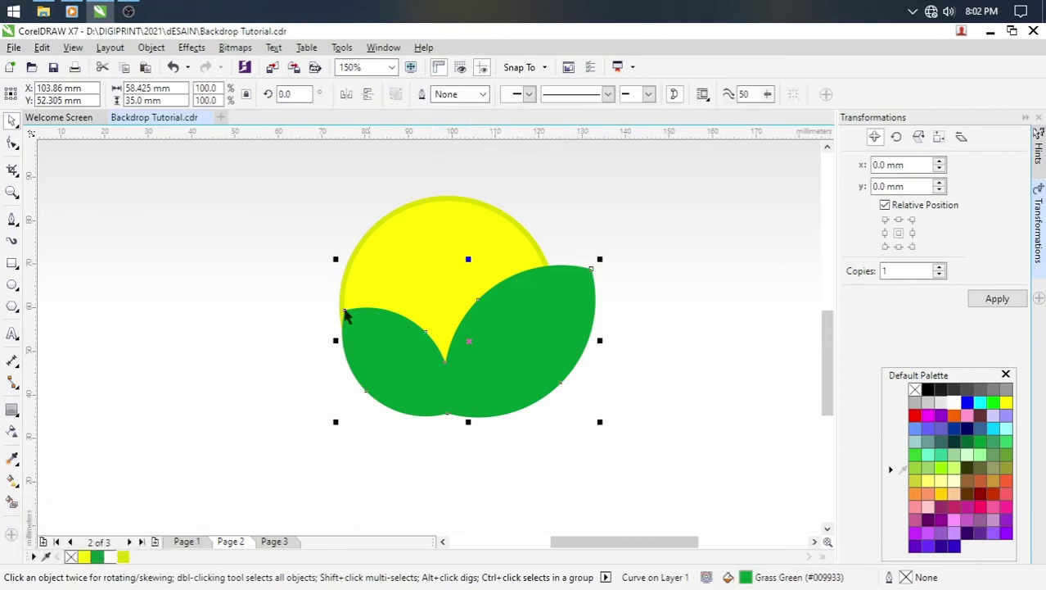
left_click(21, 411)
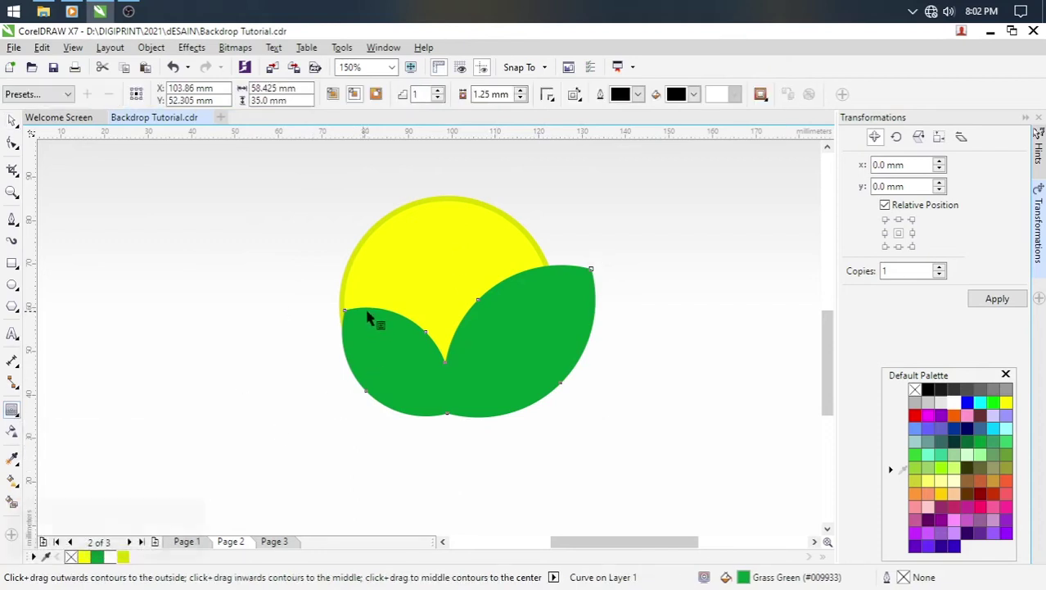
Thicken the leaves' black contour band by setting its offset to 1.25 mm.
scroll("up", 3)
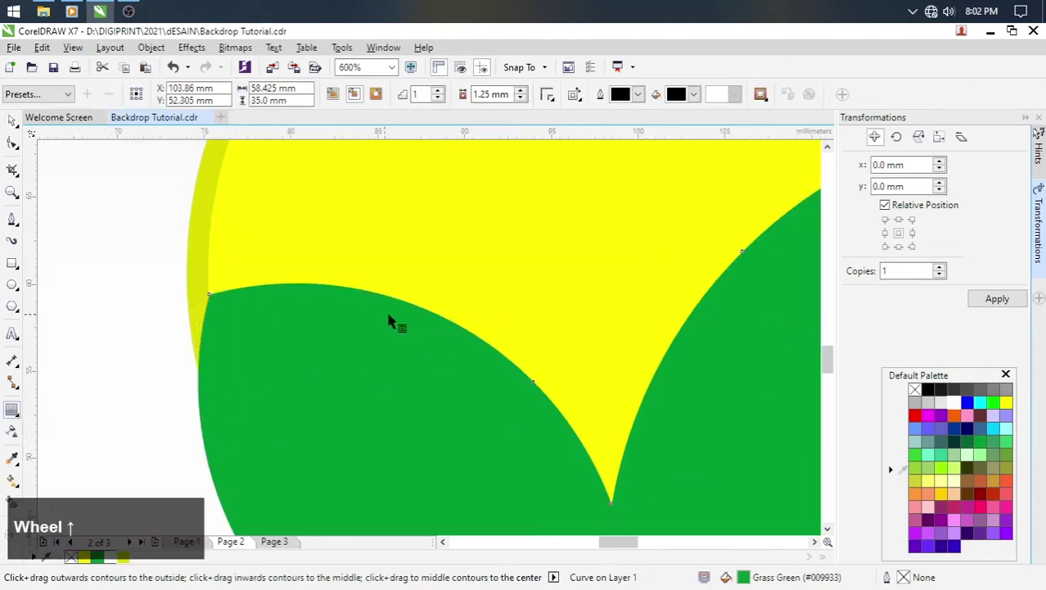
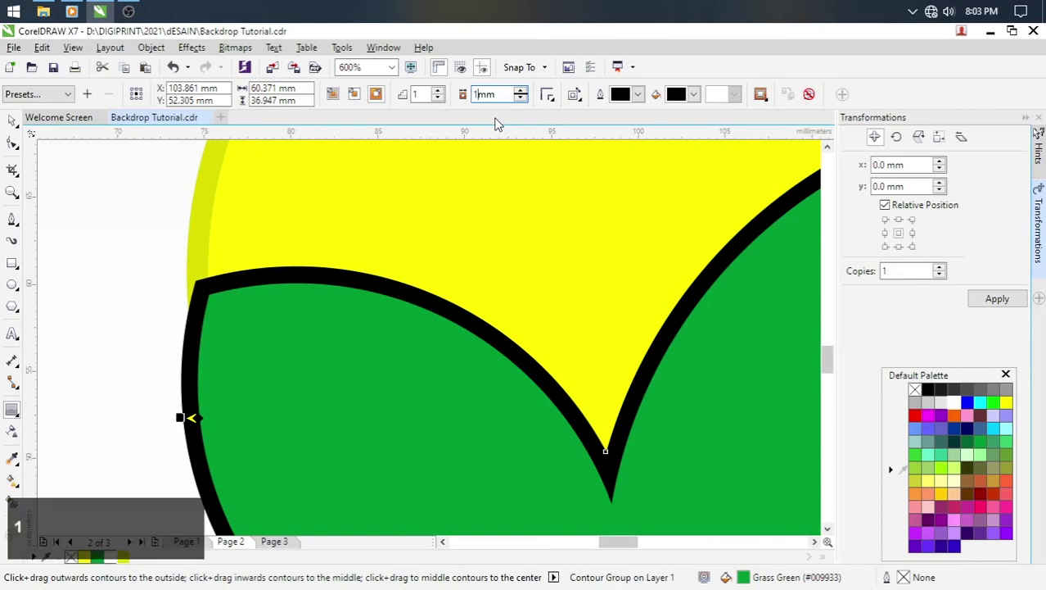
key("Return")
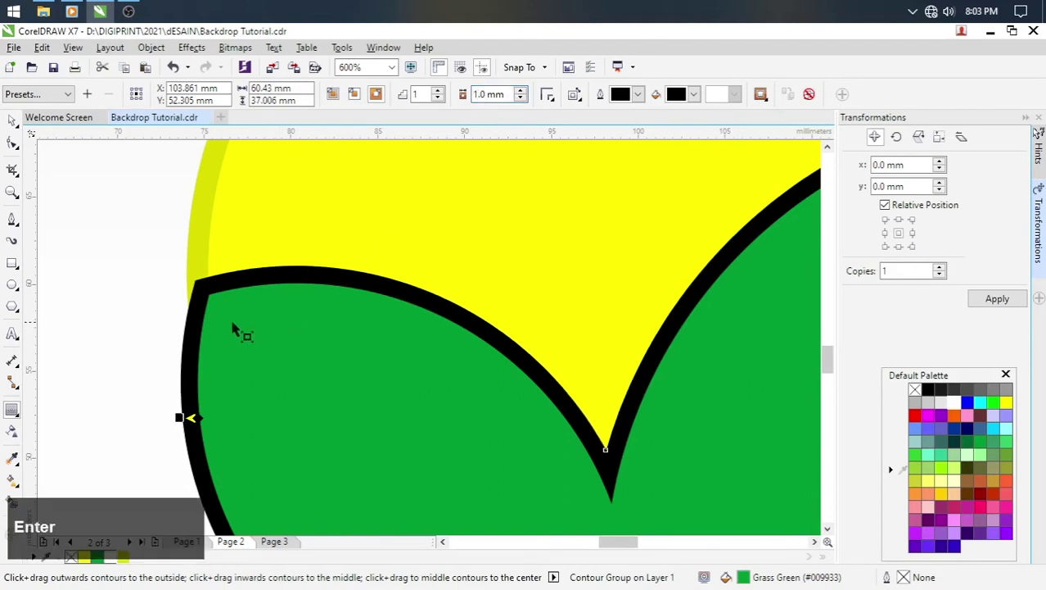
scroll("down", 3)
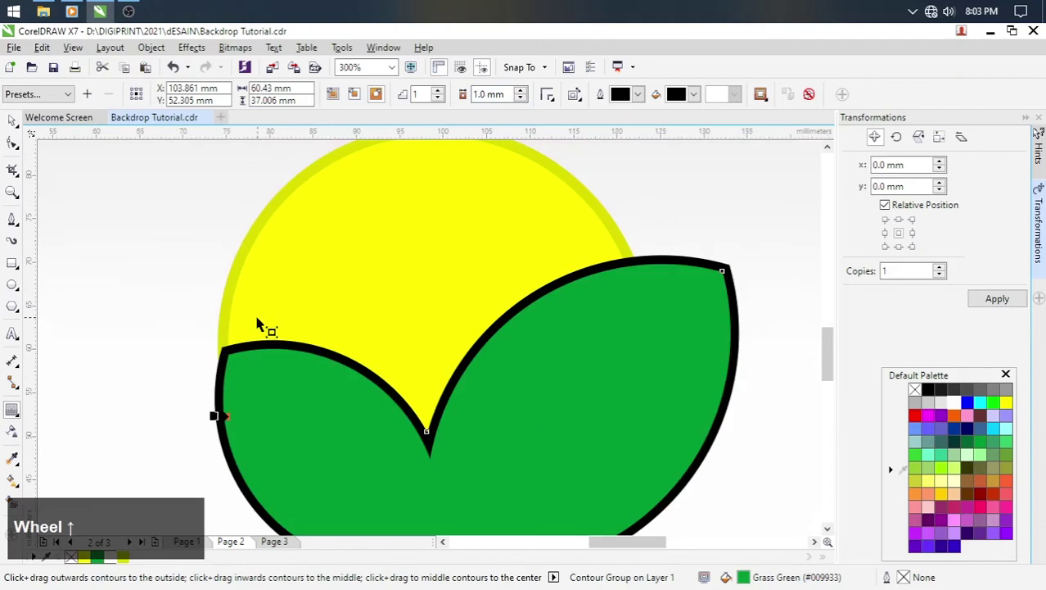
scroll("up", 3)
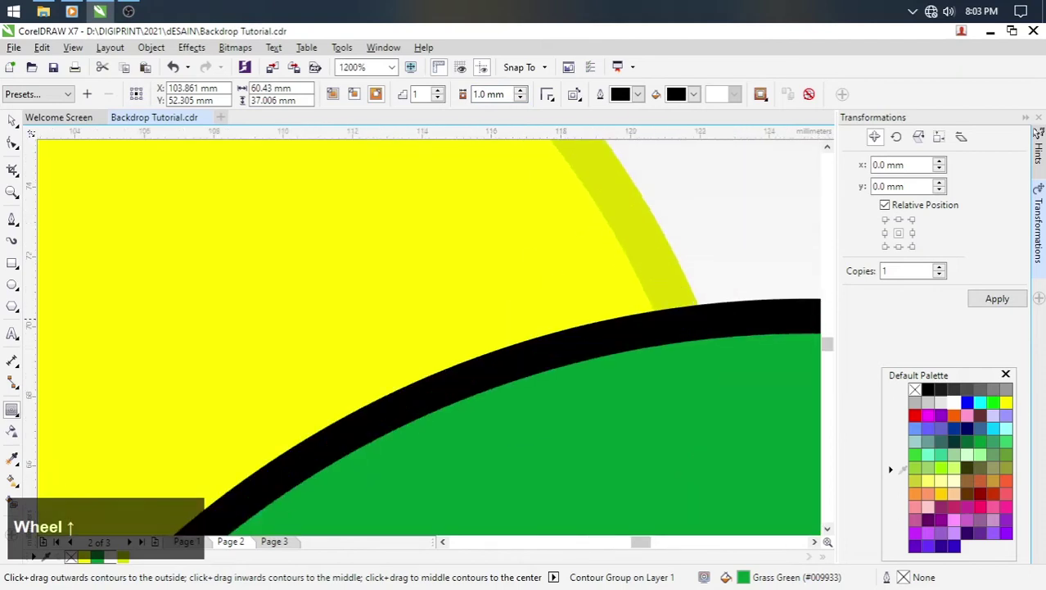
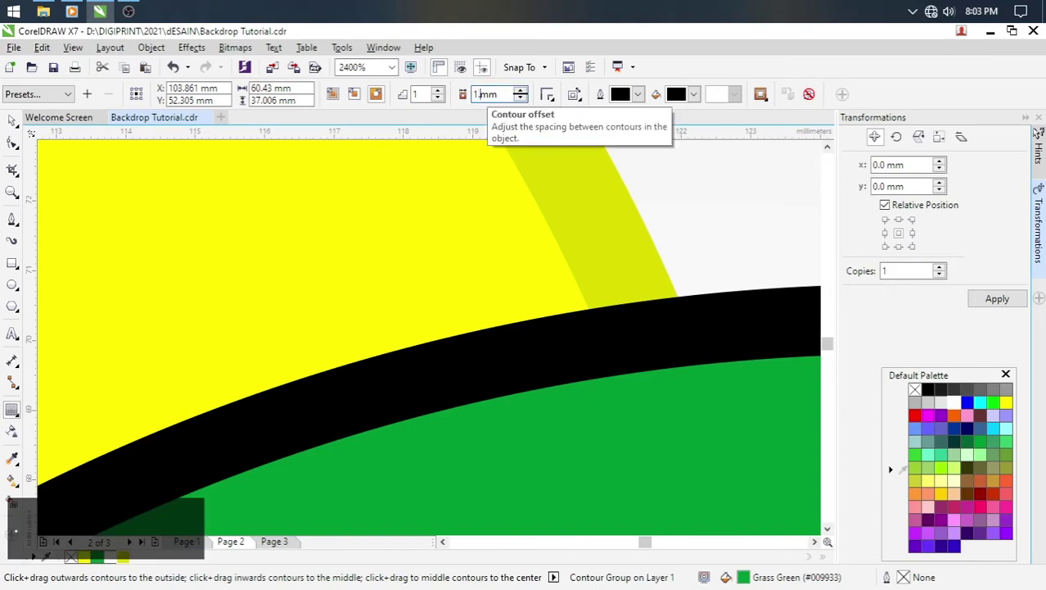
type("25")
key("Return")
scroll("down", 3)
scroll("up", 3)
scroll("up", 3)
scroll("down", 3)
left_click(16, 125)
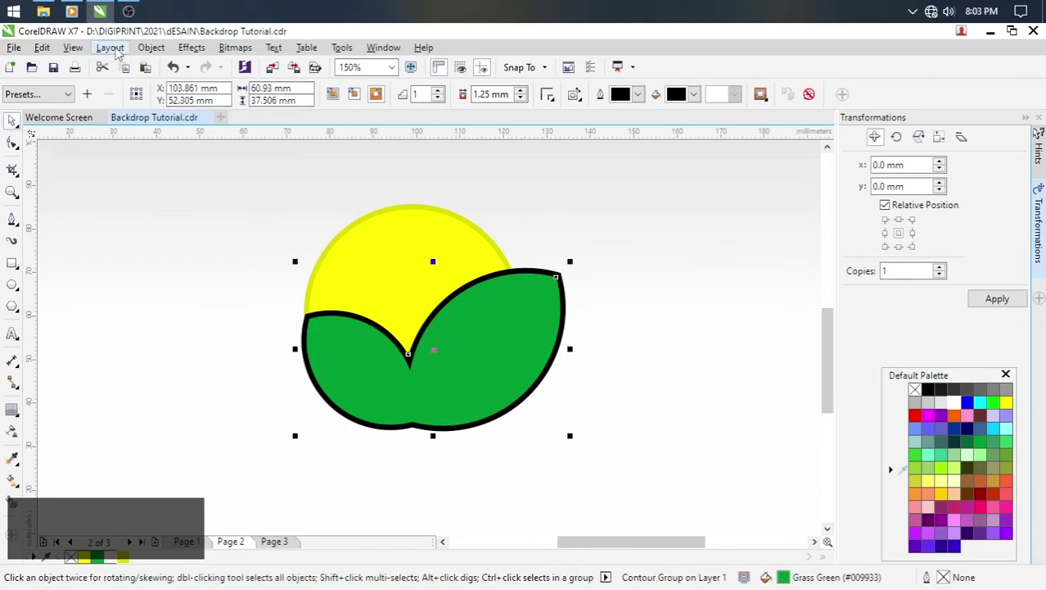
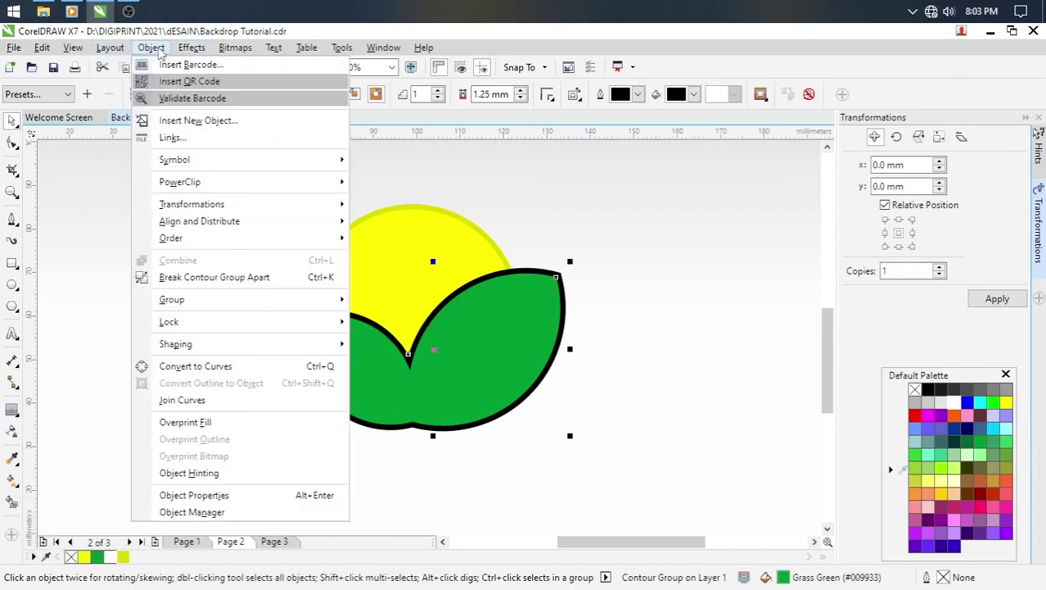
Break the leaves' contour group apart, then check through the sun, curve and leaves objects.
left_click(204, 284)
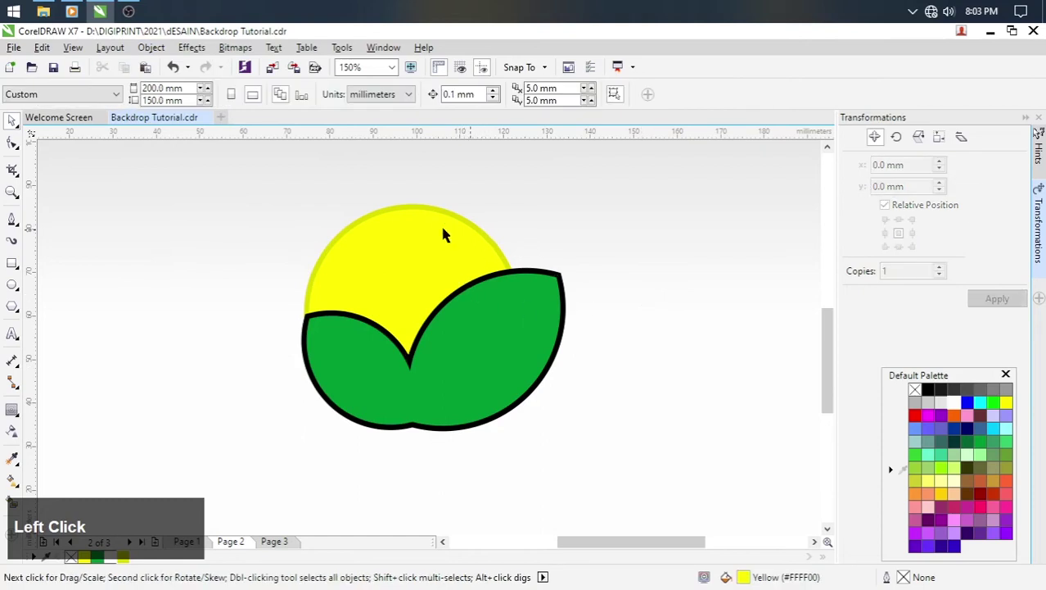
key("ctrl+z")
left_click(631, 255)
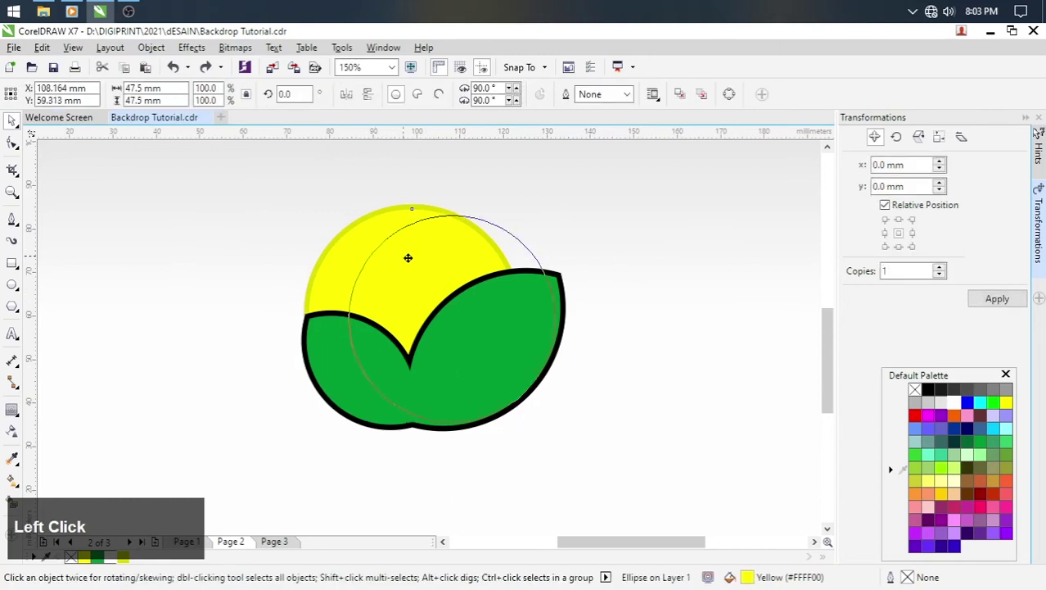
key("ctrl+z")
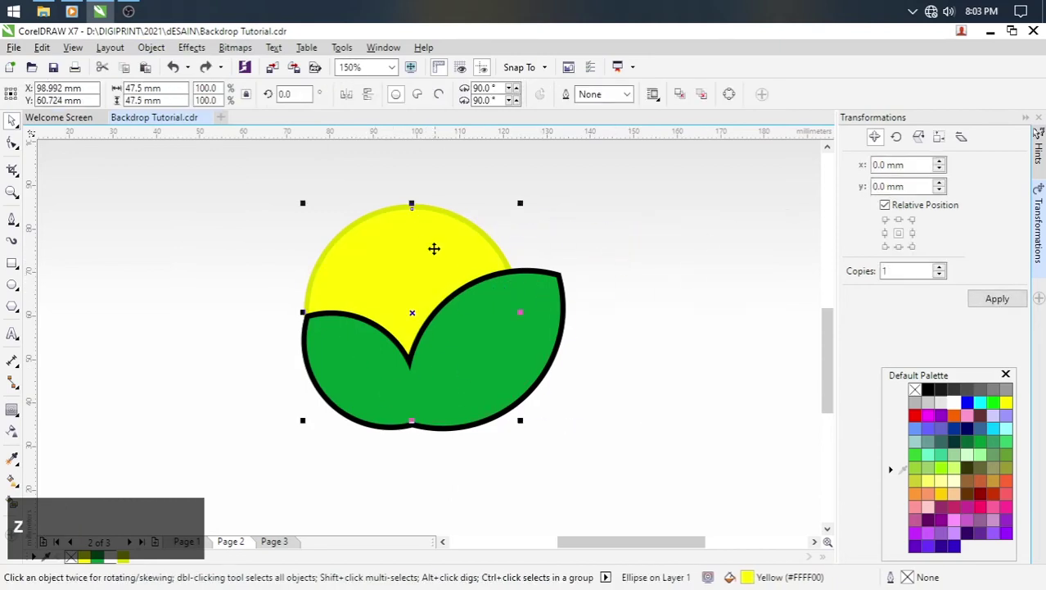
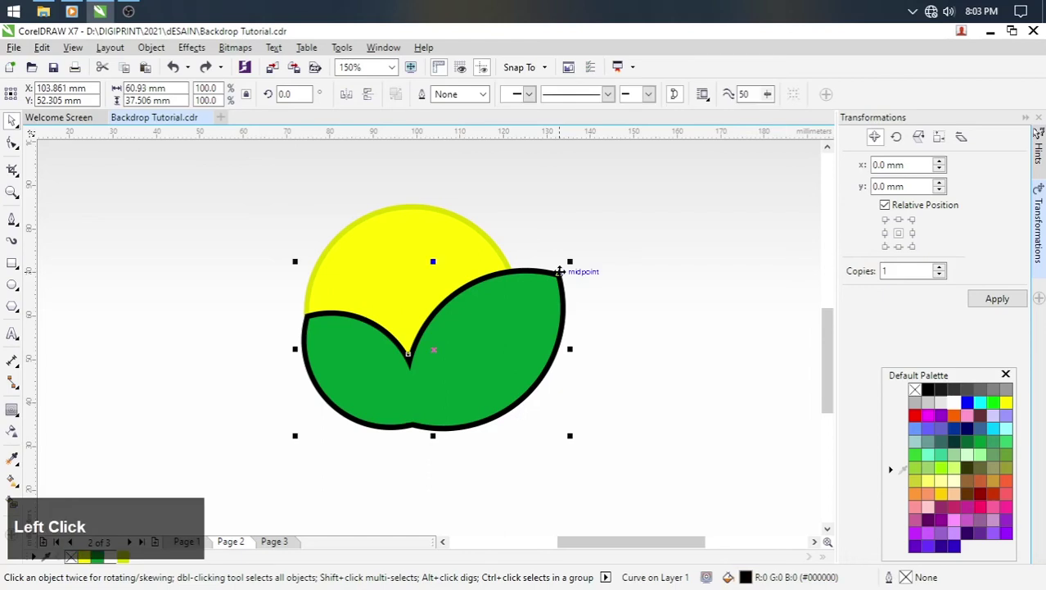
key("ctrl+z")
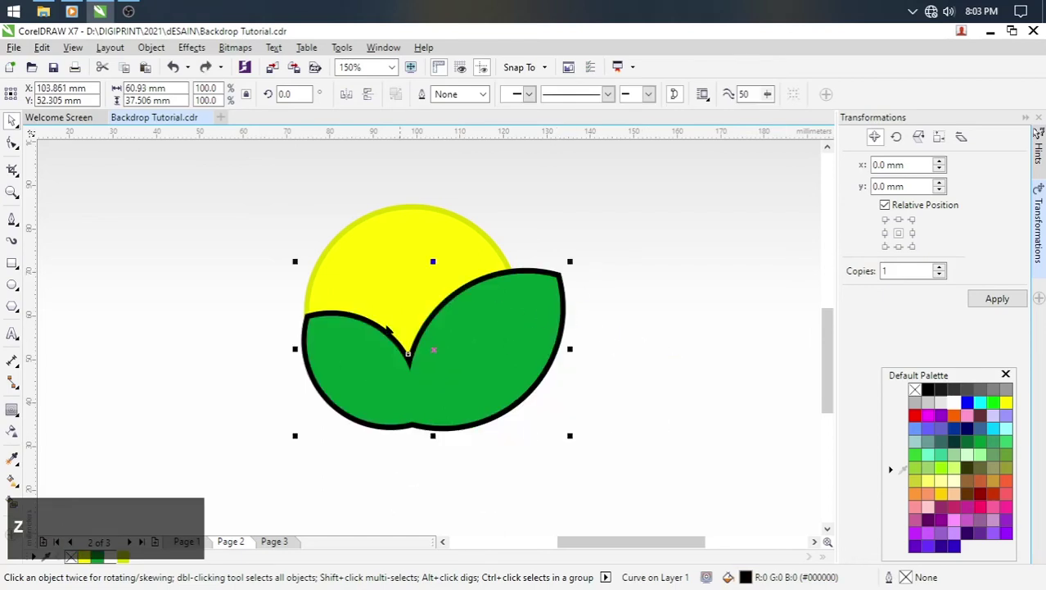
left_click(465, 244)
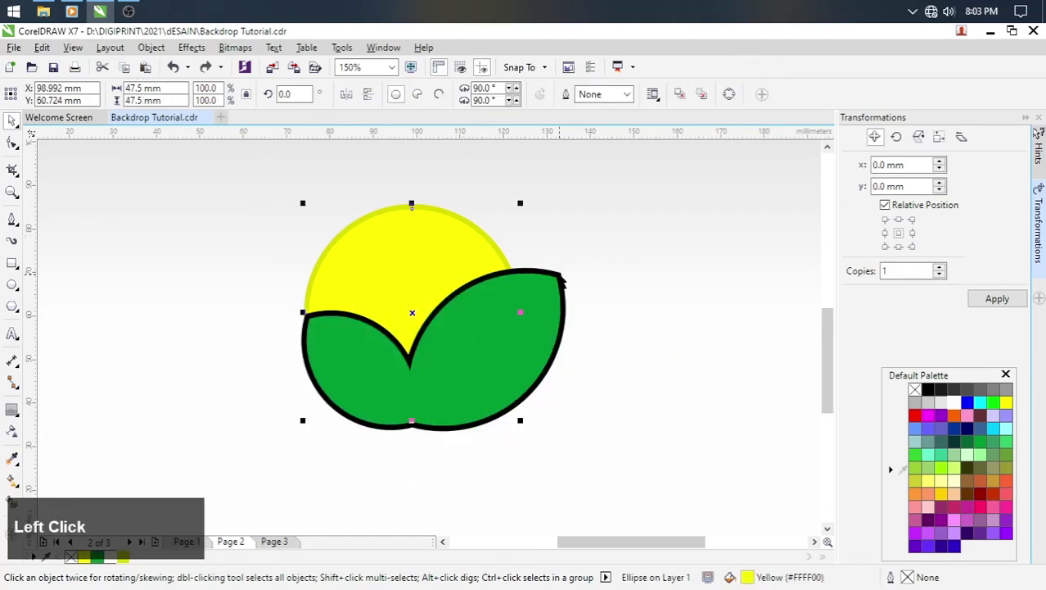
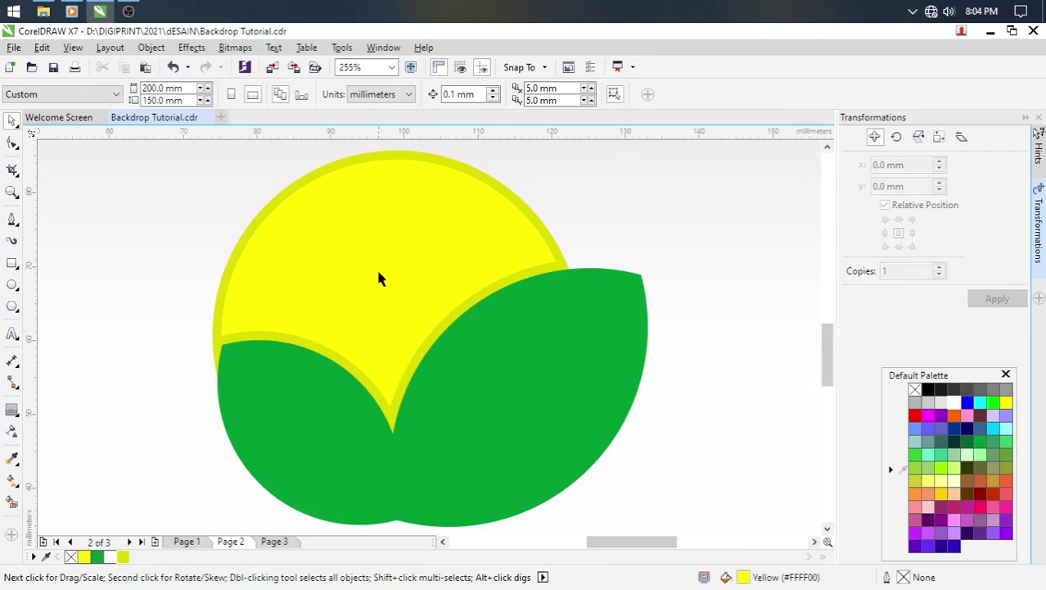
Draw two narrow yellow polygon triangles left of the logo and group them into one ray.
scroll("down", 3)
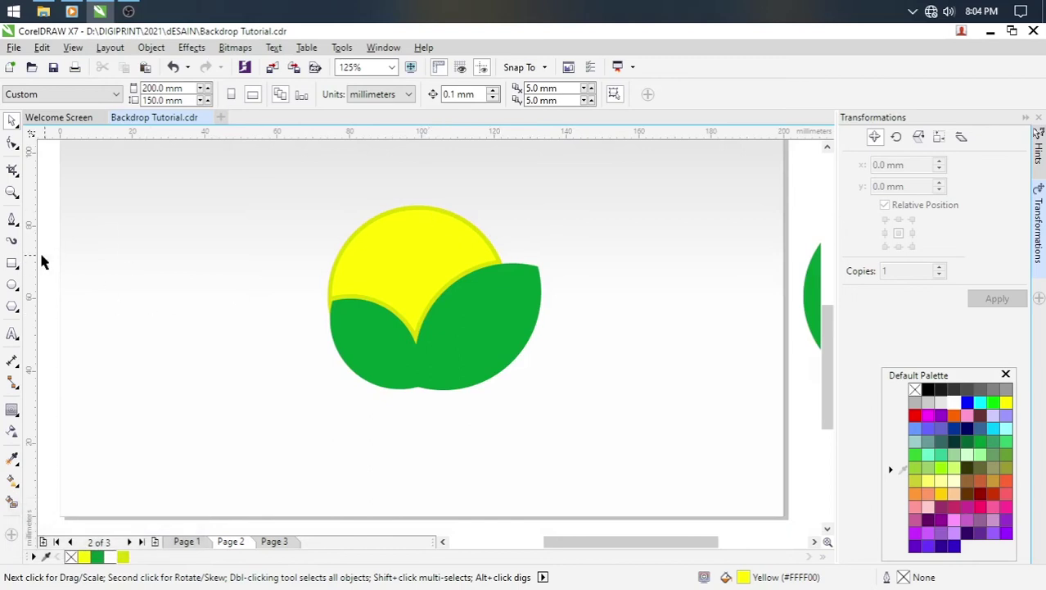
left_click(18, 309)
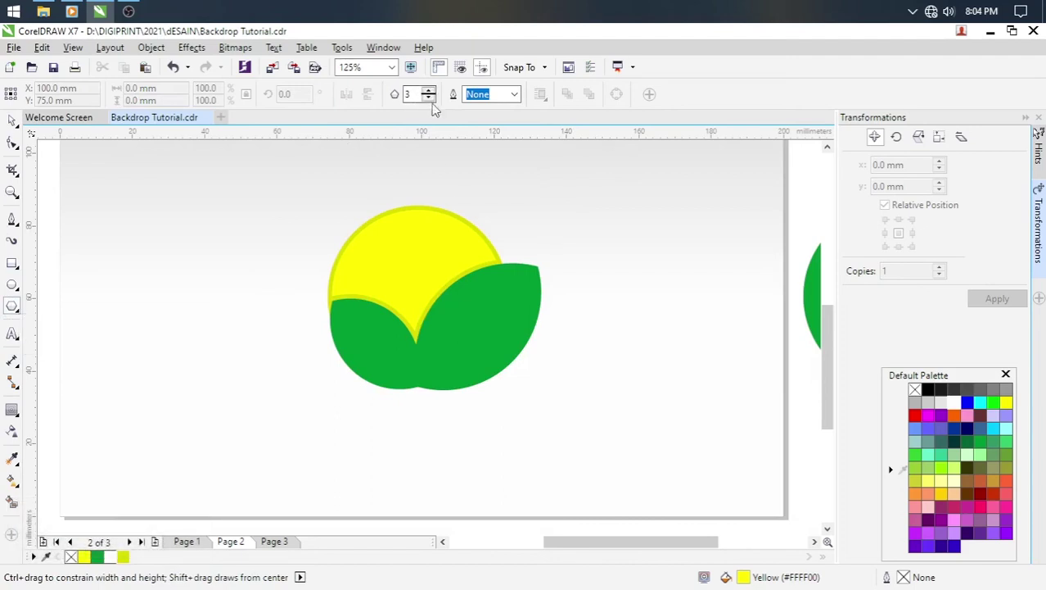
left_click(438, 102)
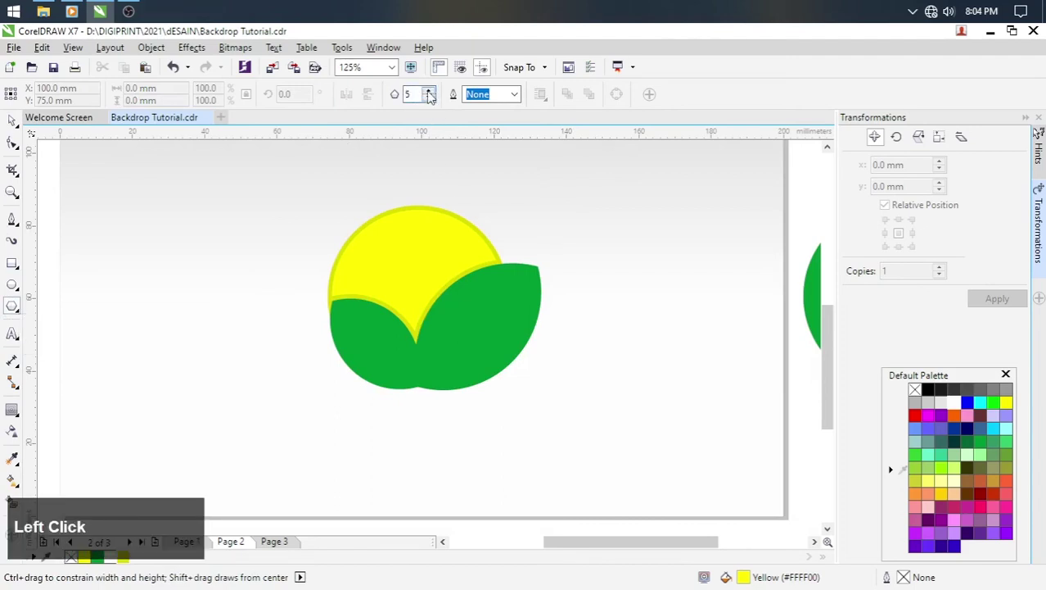
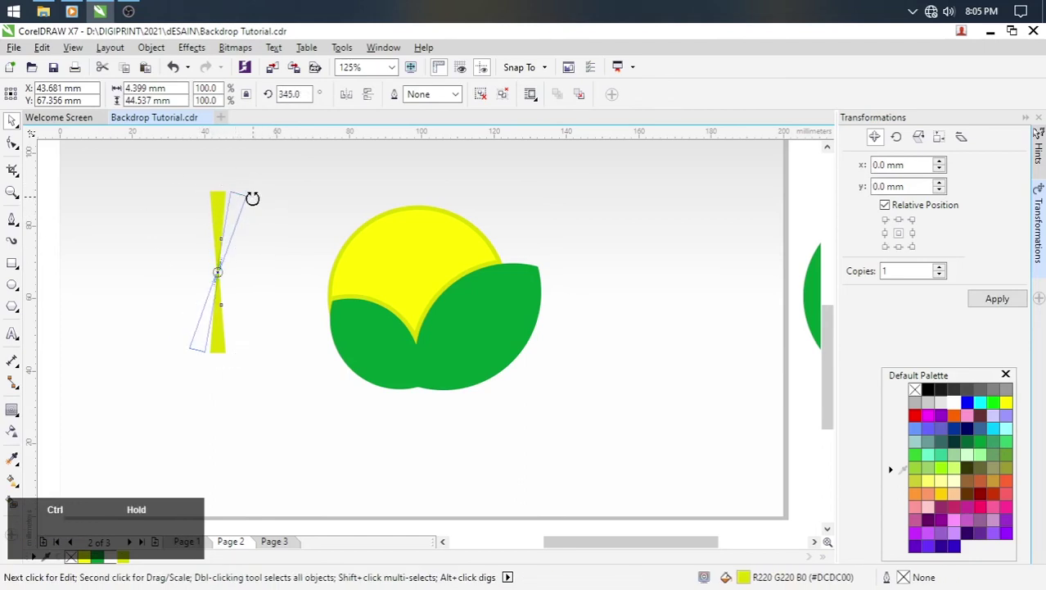
key("ctrl+z")
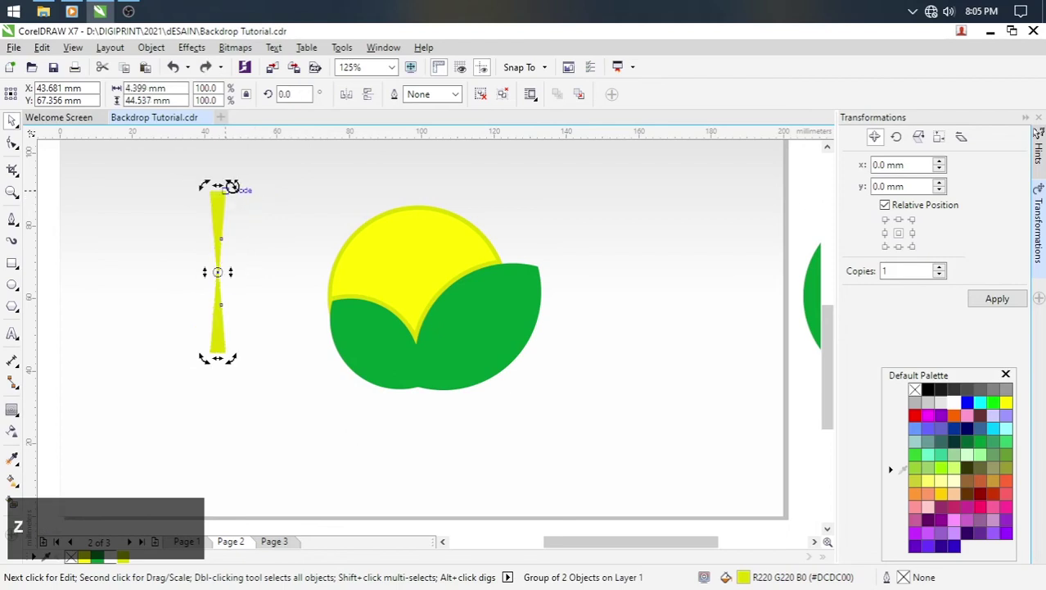
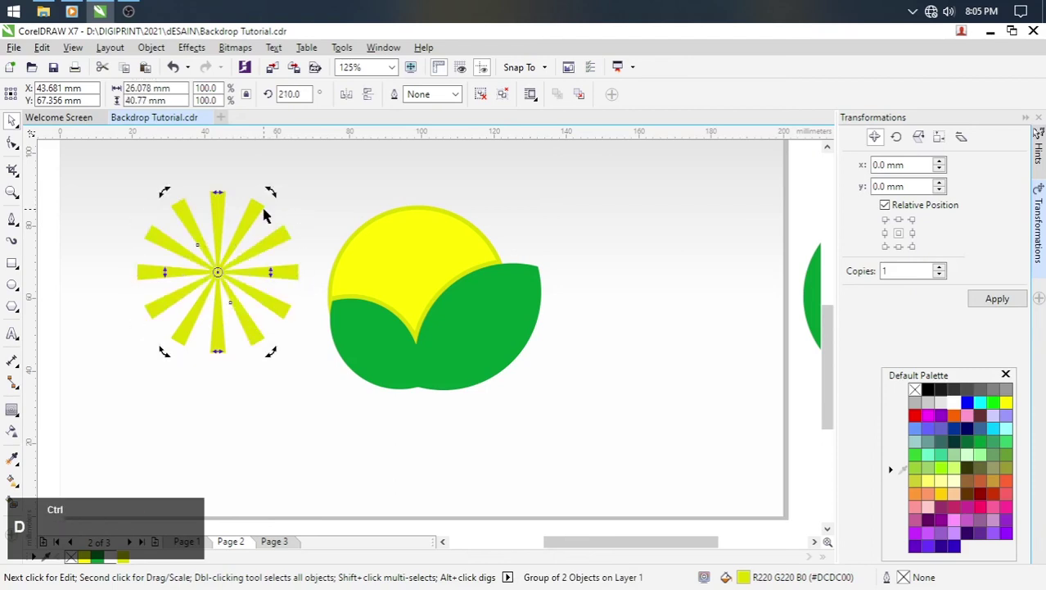
Select all six rotated ray copies and group them into one starburst.
left_click(100, 173)
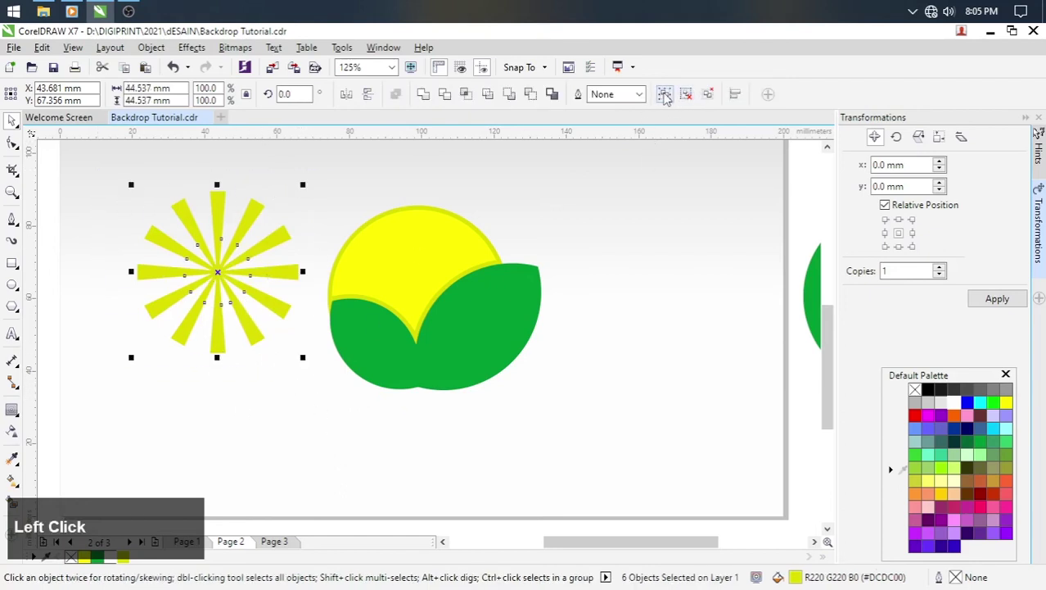
left_click(669, 98)
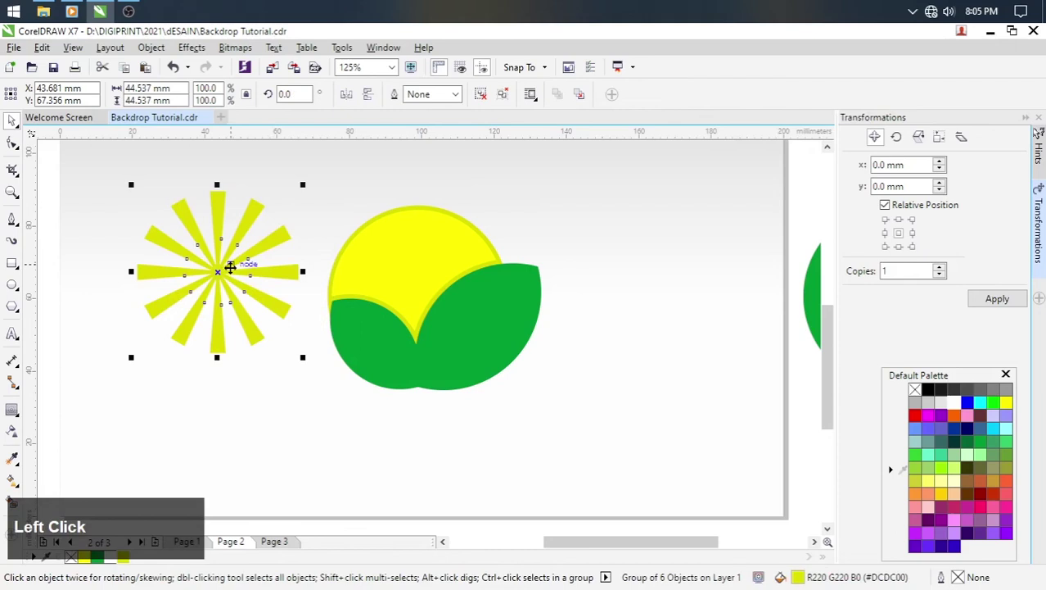
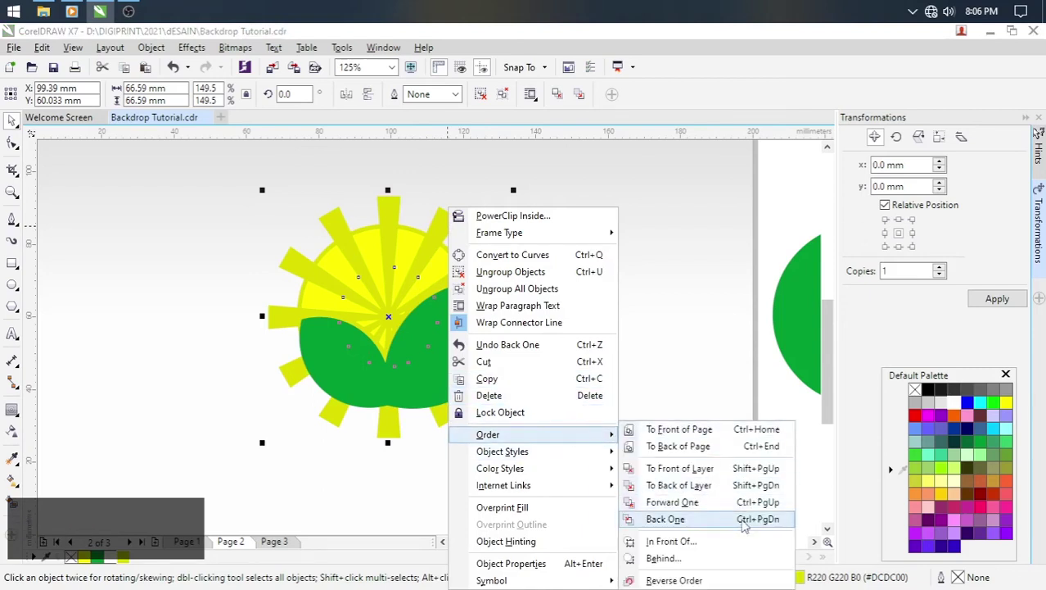
Send the starburst behind the leaves and the sun, then select the sun circle.
left_click(782, 518)
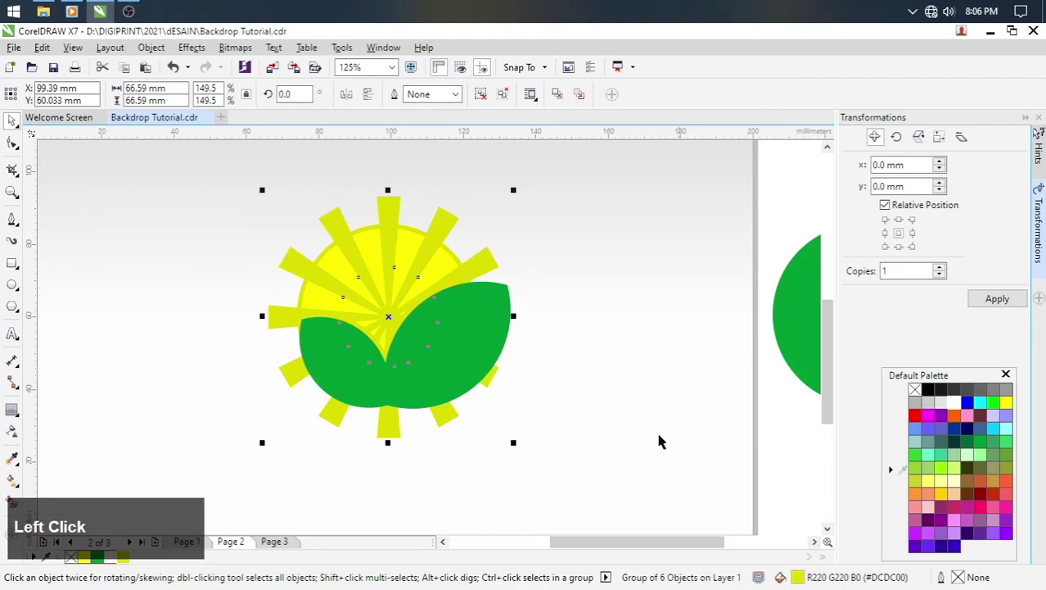
key("ctrl+Page_Down")
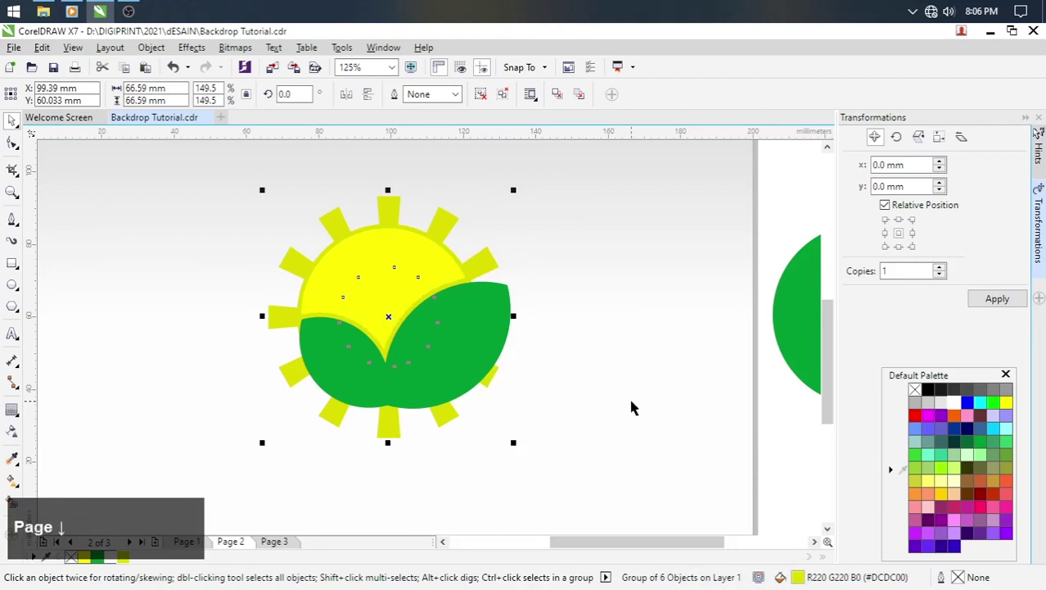
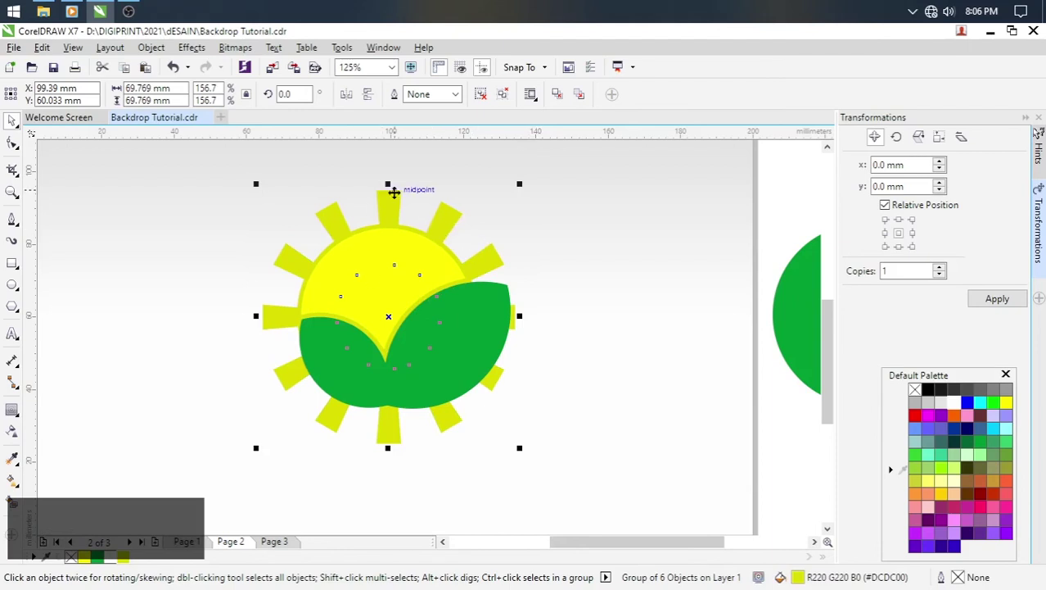
scroll("down", 3)
scroll("up", 3)
left_click(545, 221)
scroll("up", 3)
left_click(403, 241)
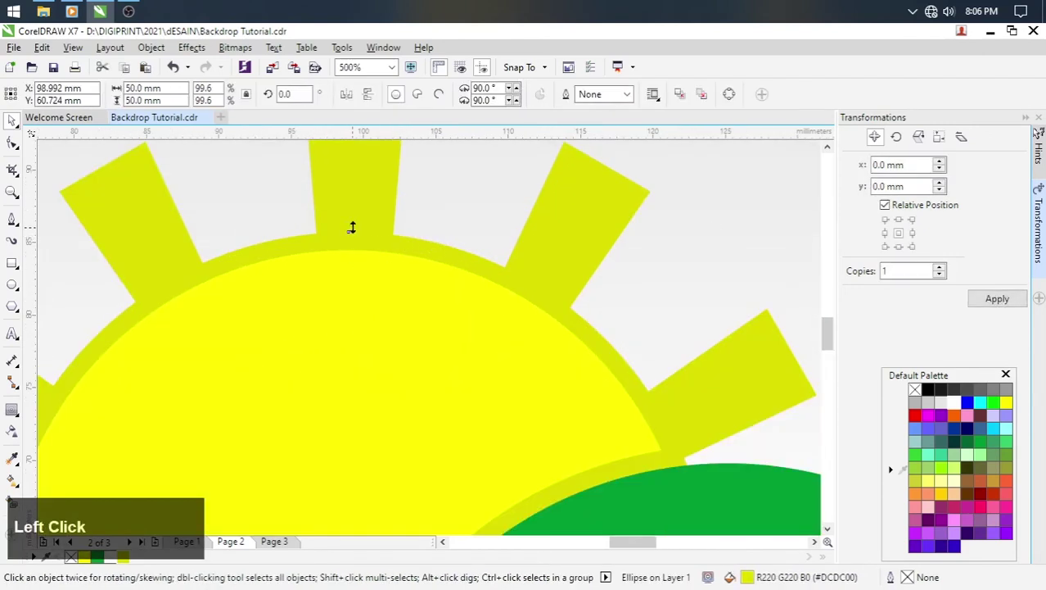
scroll("down", 3)
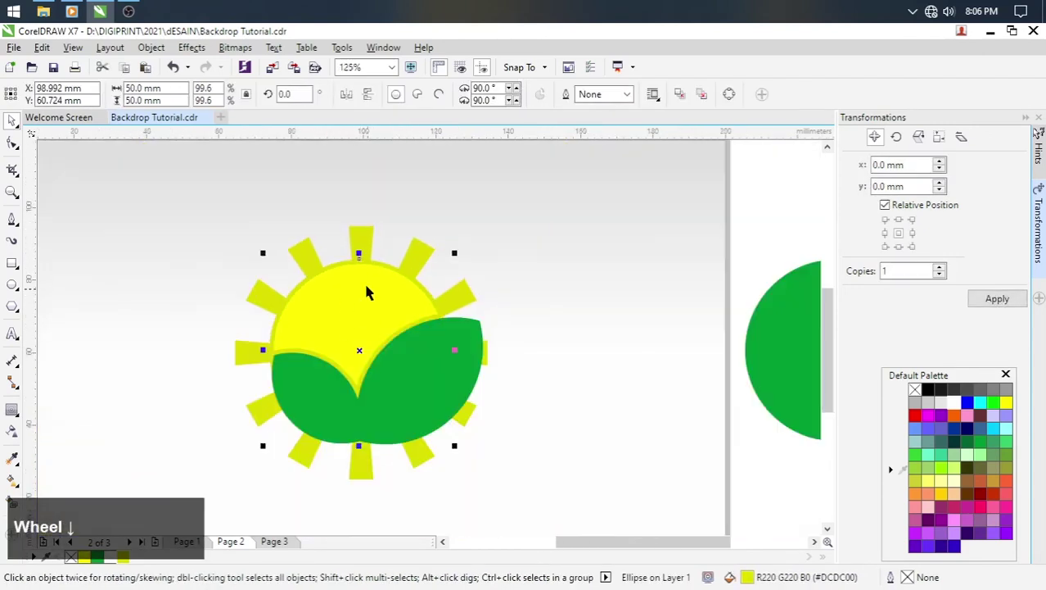
scroll("up", 3)
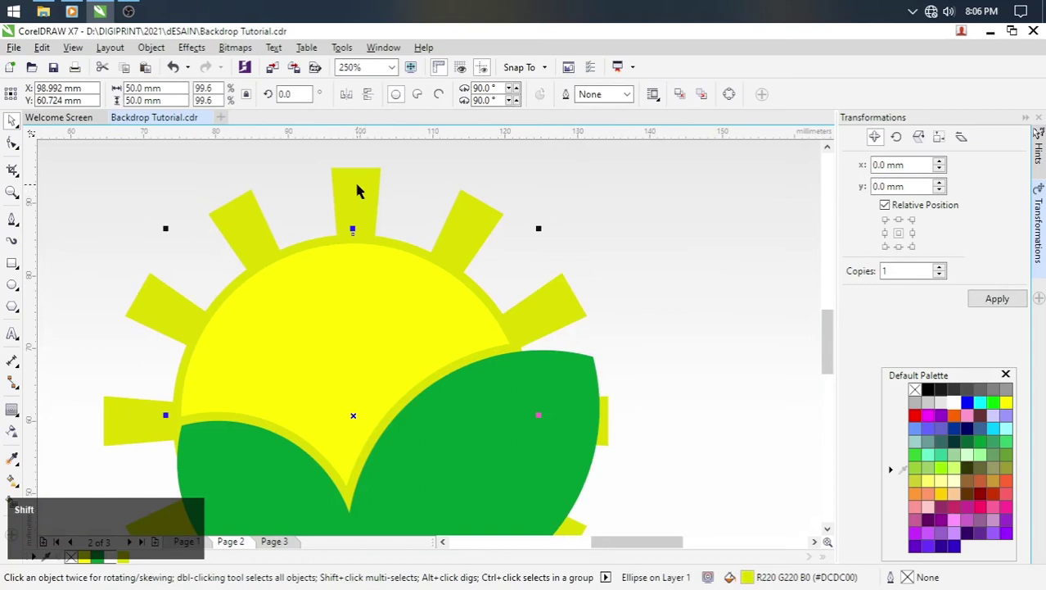
left_click(468, 171)
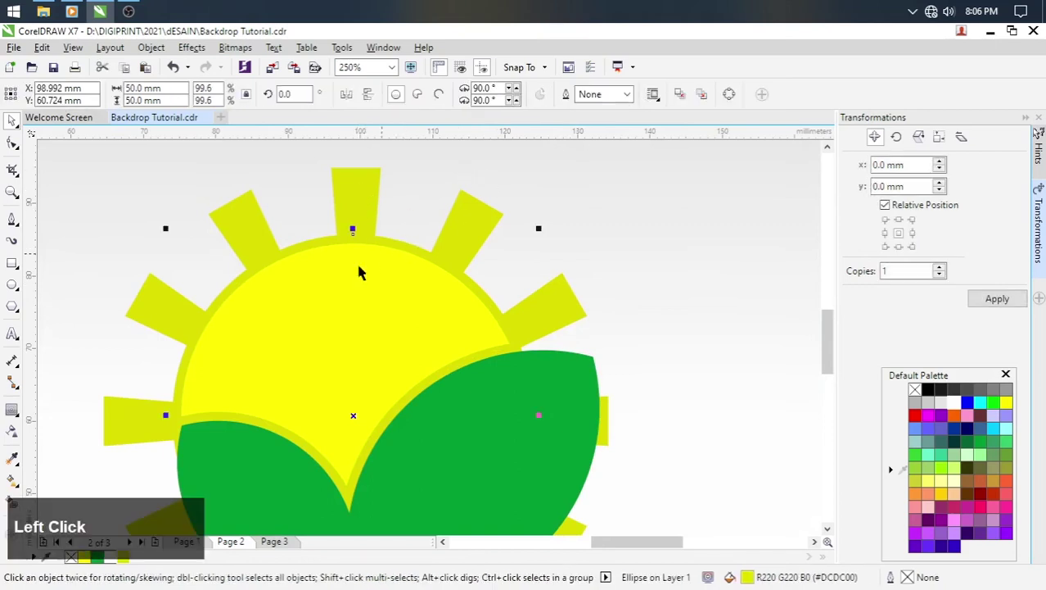
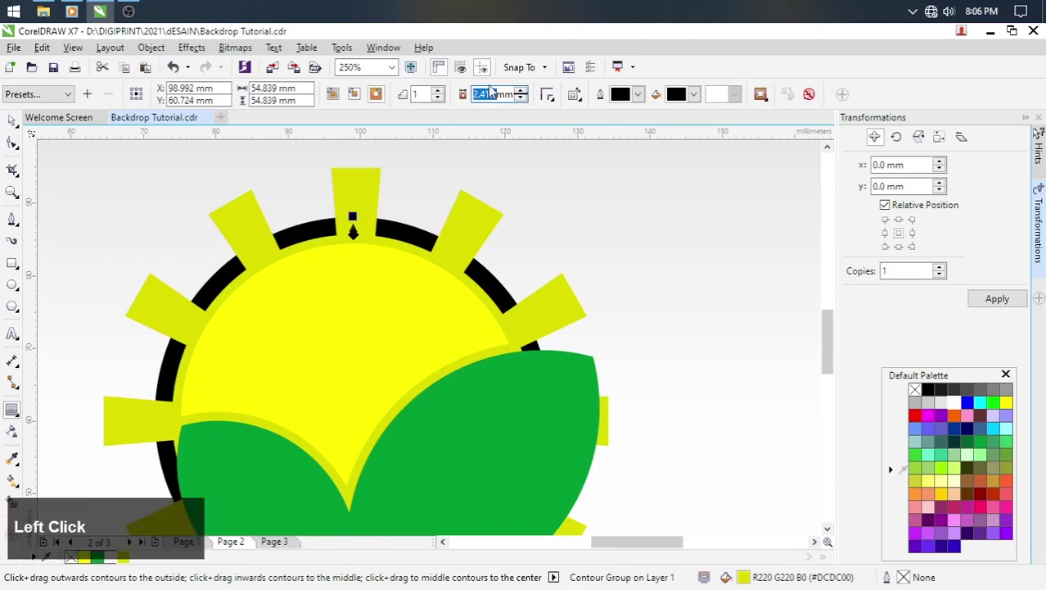
Apply a 1.25 mm outside contour to the sun, break the black circle apart and reorder it with the rays.
key("1")
type("1.25")
key("Return")
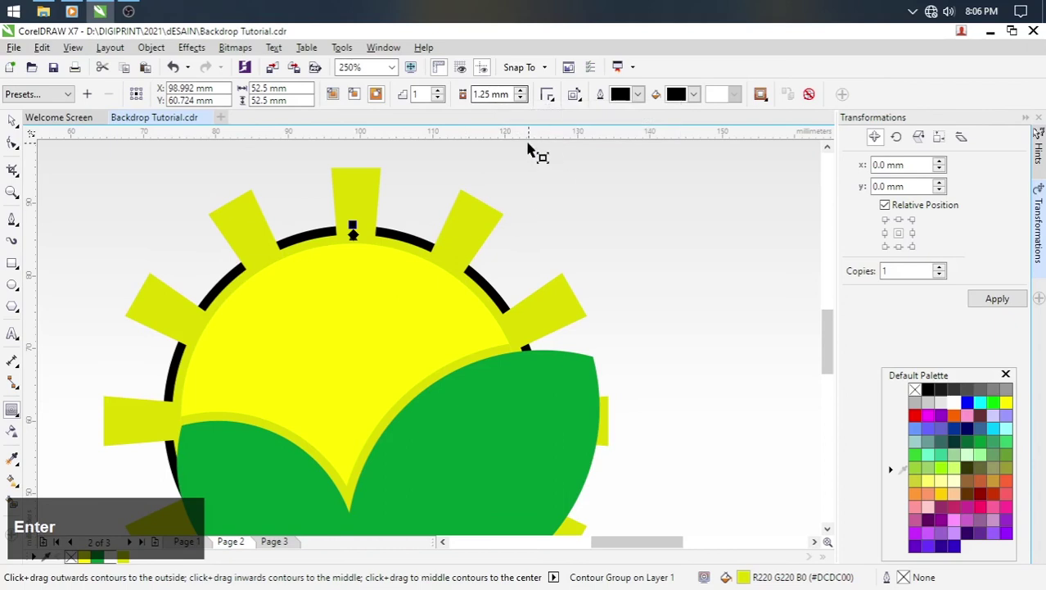
left_click(159, 56)
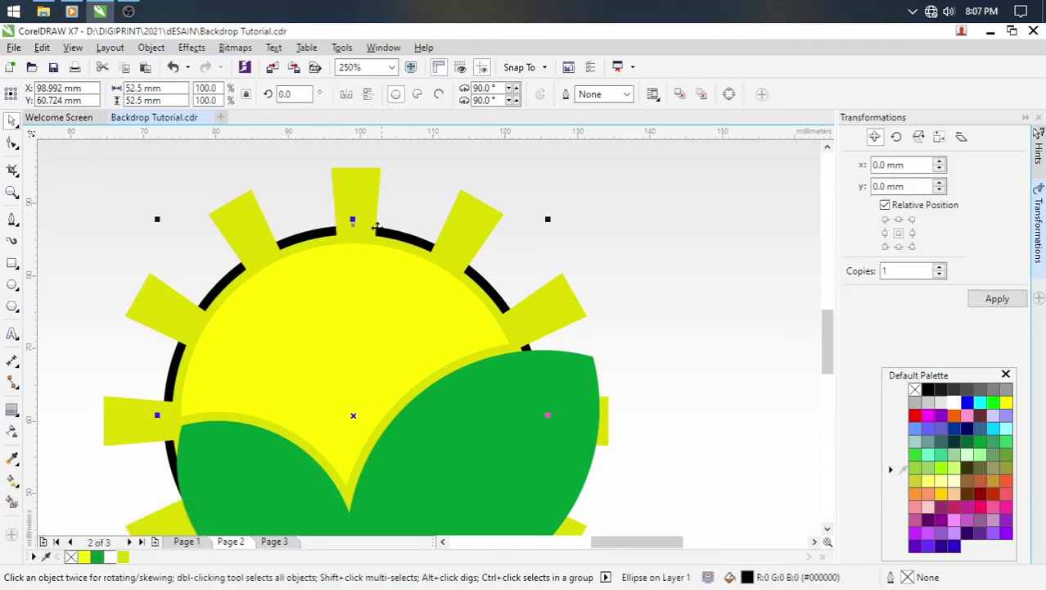
left_click(403, 242)
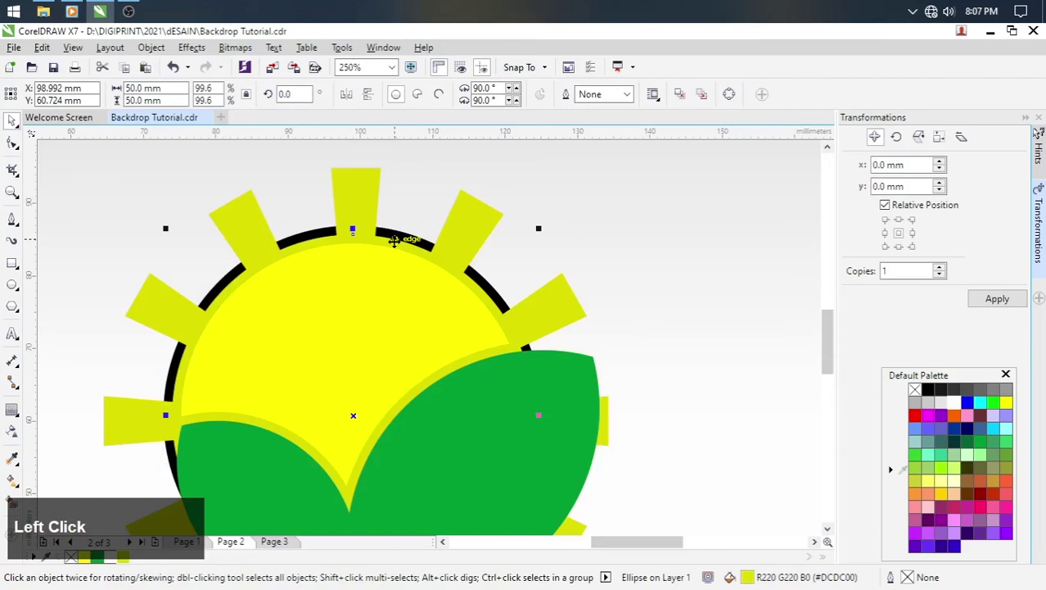
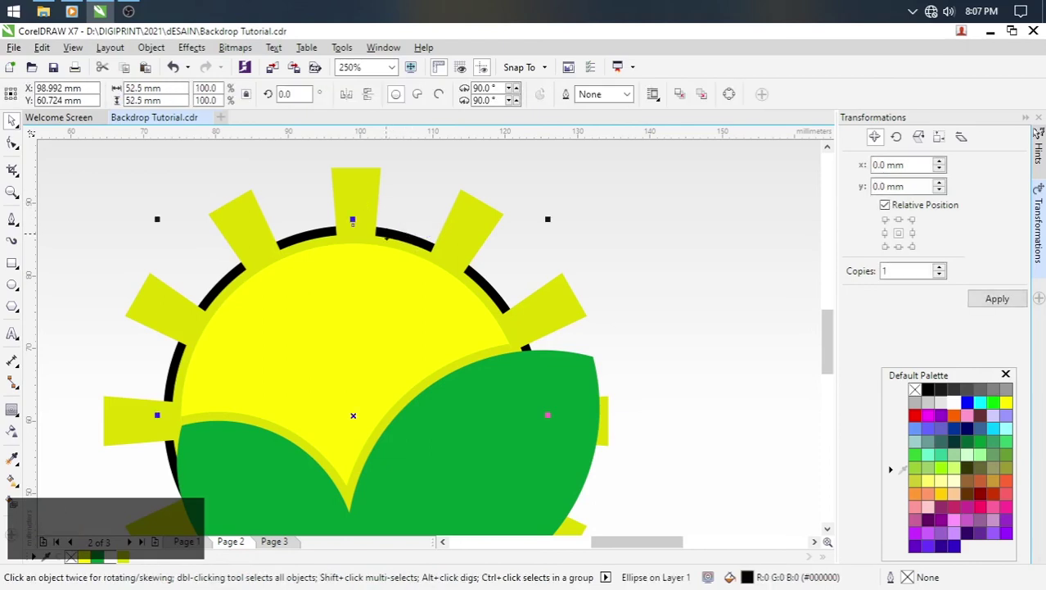
key("ctrl+Page_Up")
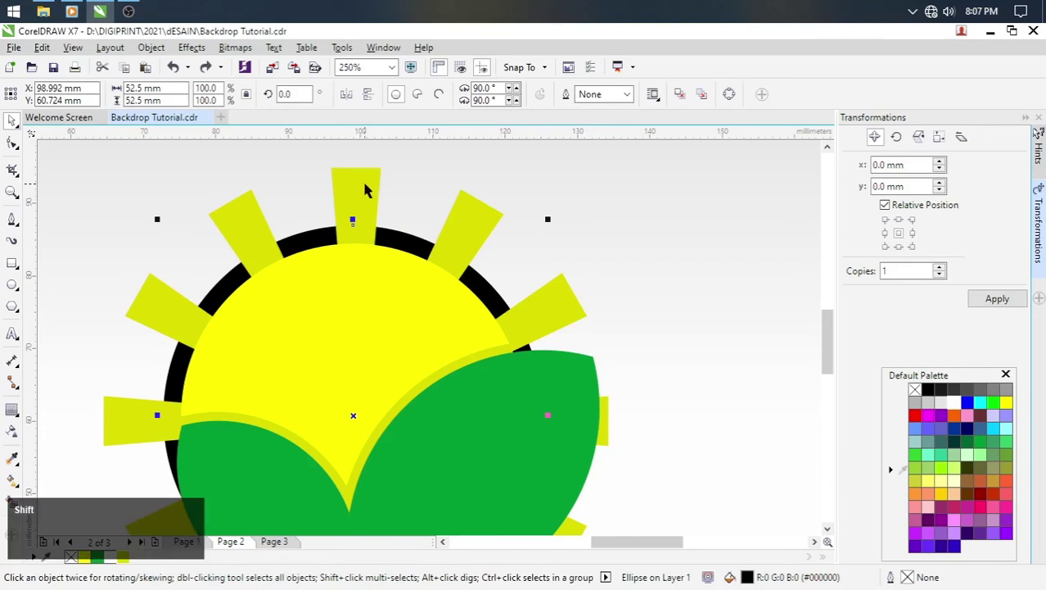
Trim the rays with the black circle so a gap separates them from the sun.
left_click(361, 187)
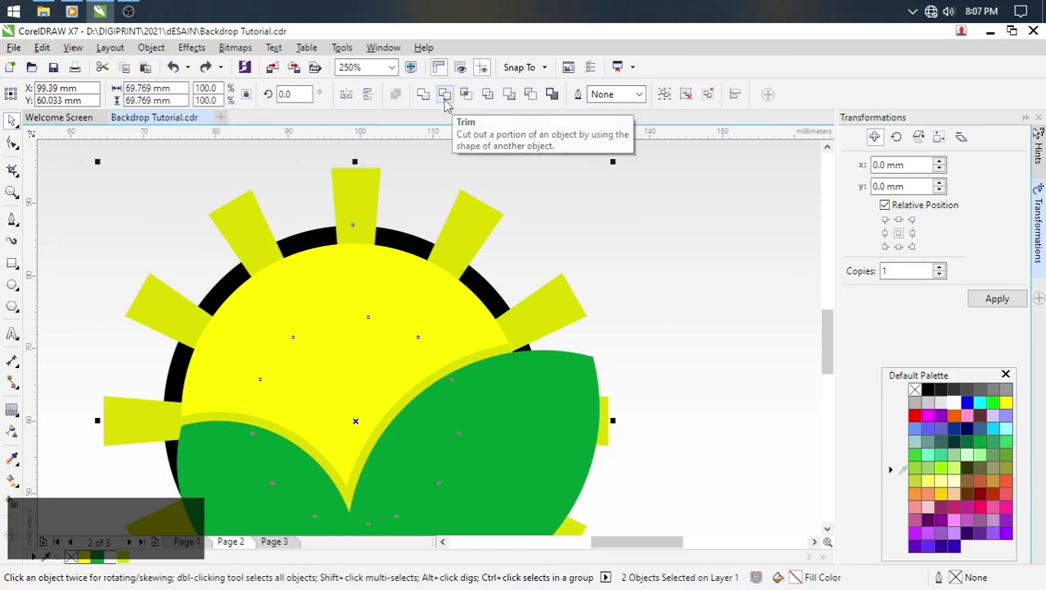
left_click(450, 103)
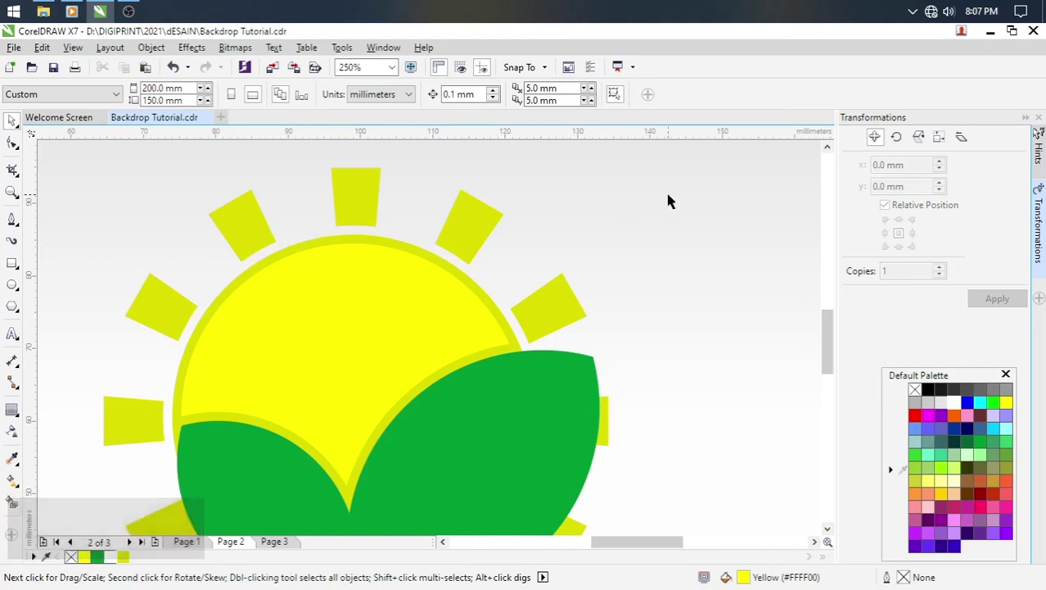
left_click(670, 196)
scroll("down", 3)
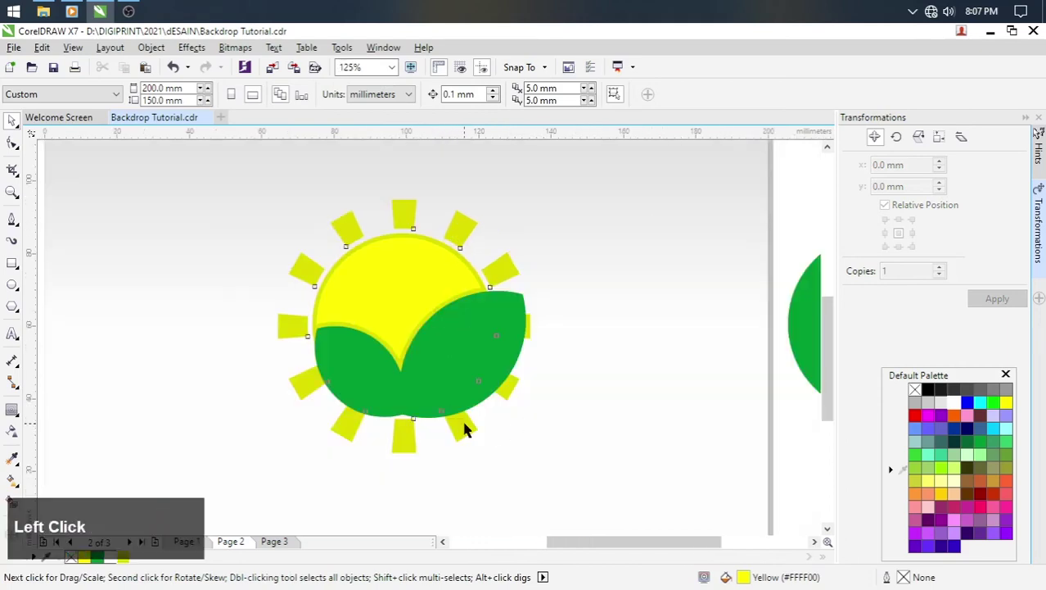
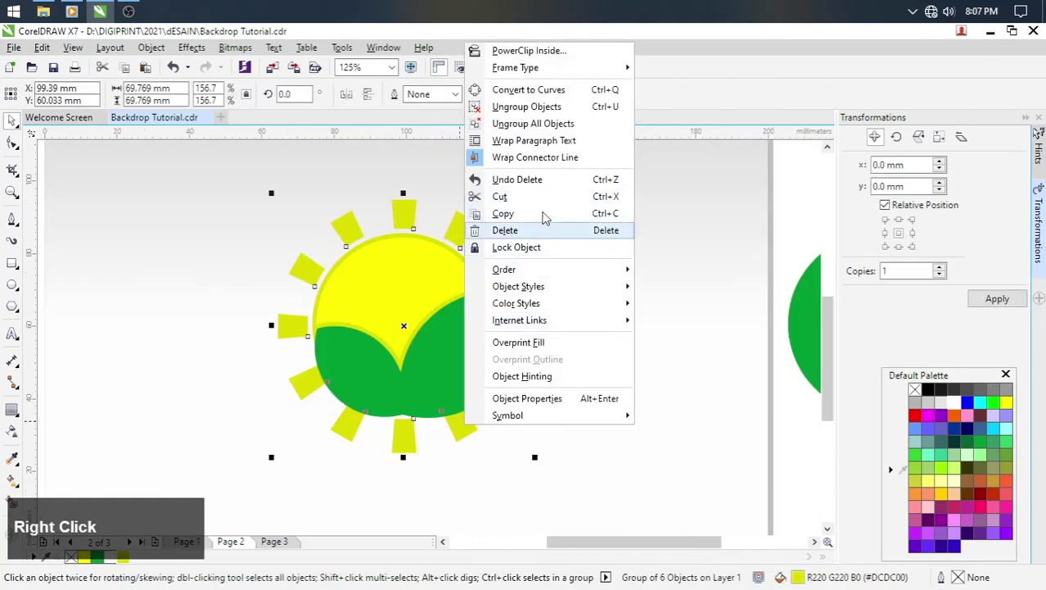
Ungroup the starburst and remove the lower rays hidden behind the leaves.
left_click(504, 108)
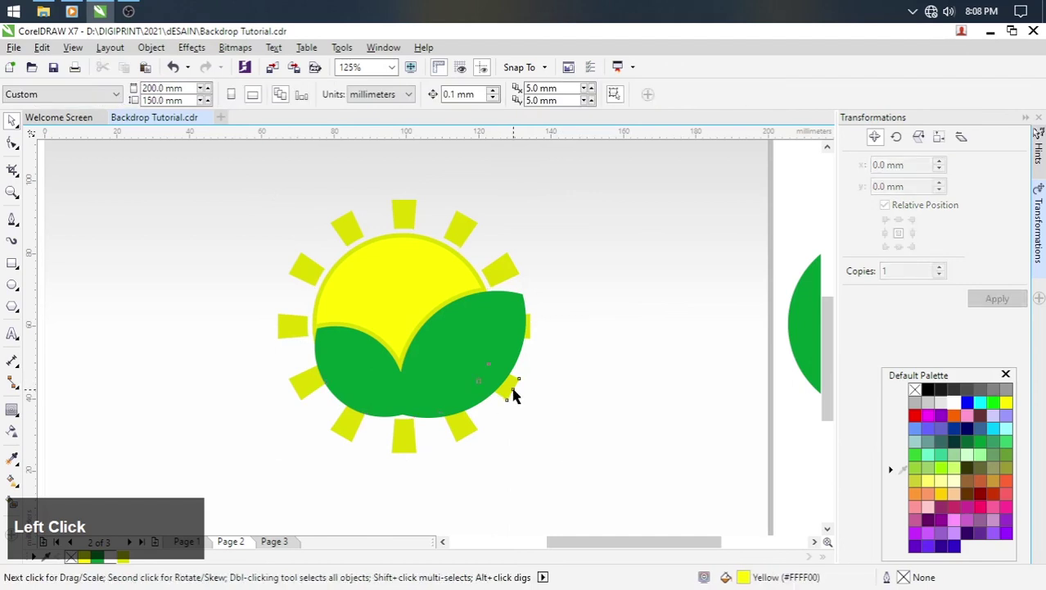
left_click(533, 332)
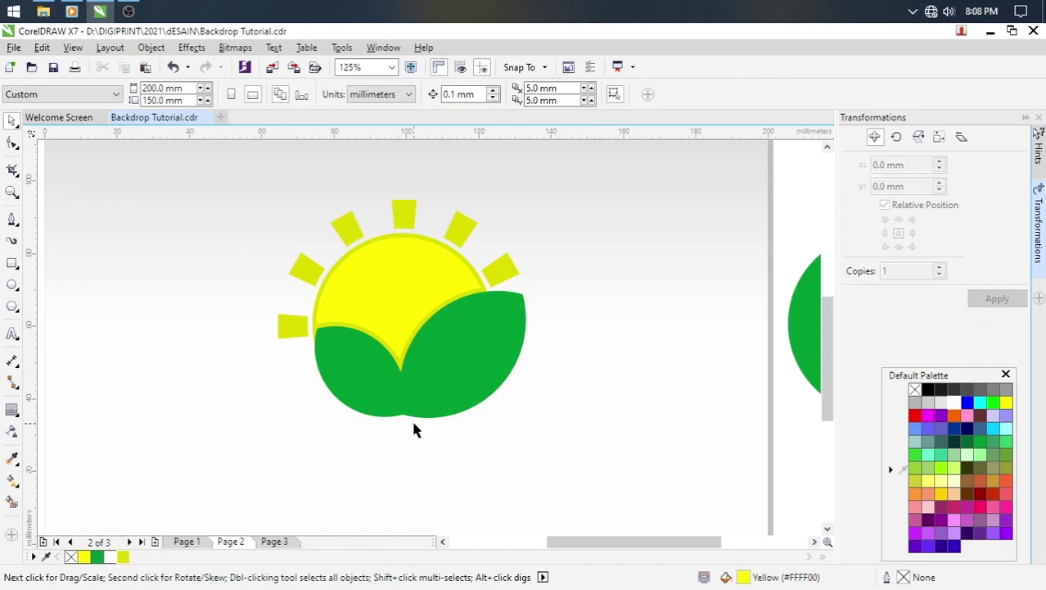
left_click(195, 473)
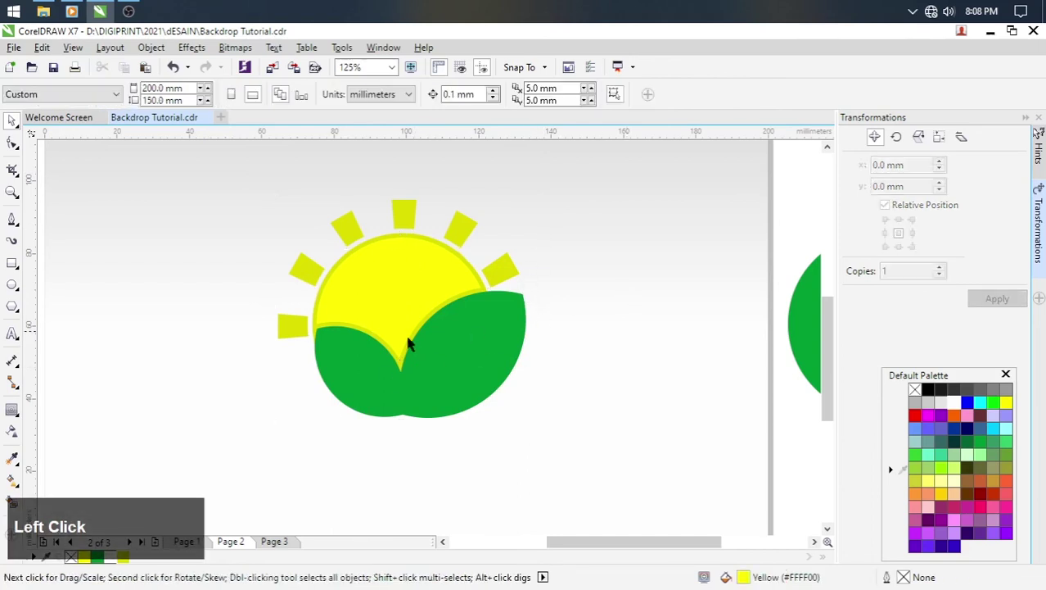
Start a text line below the leaves and type the title 'leaf sun'.
scroll("up", 3)
left_click(389, 295)
scroll("up", 3)
scroll("down", 3)
left_click(505, 366)
scroll("down", 3)
scroll("up", 3)
left_click(565, 385)
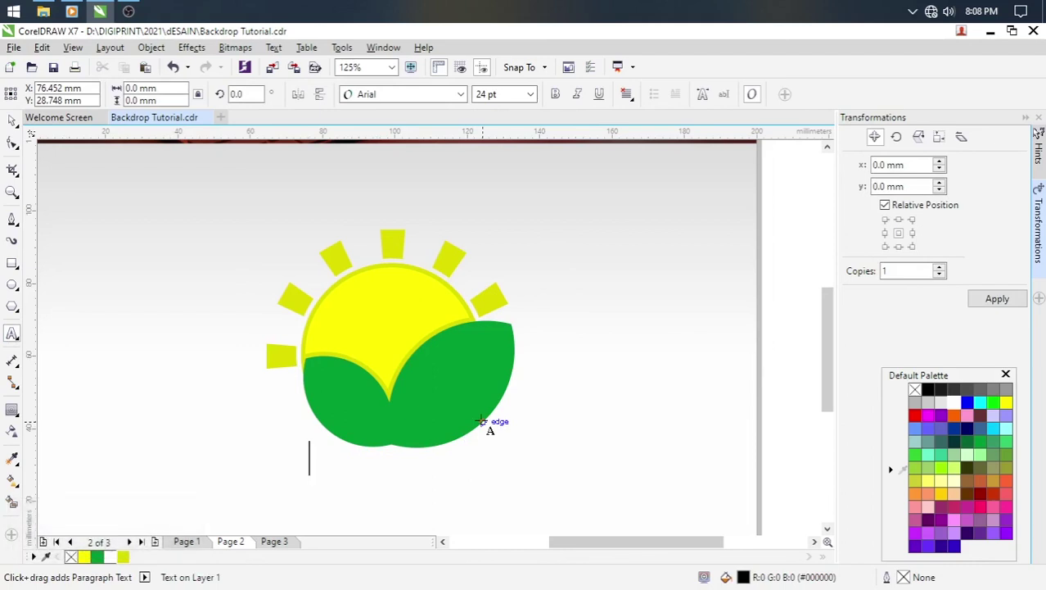
type("leaf")
key("space")
type("su")
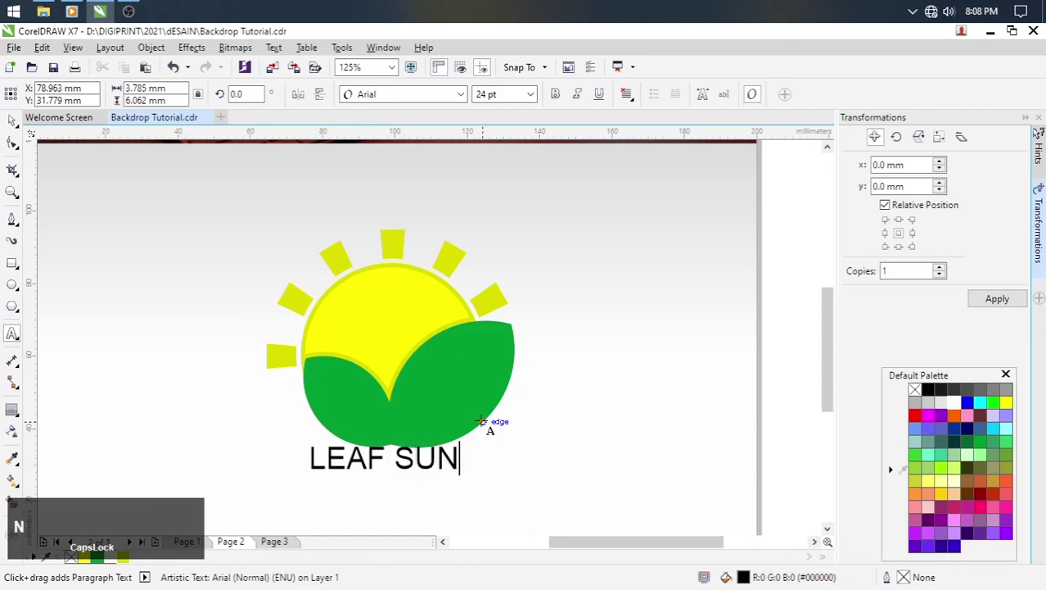
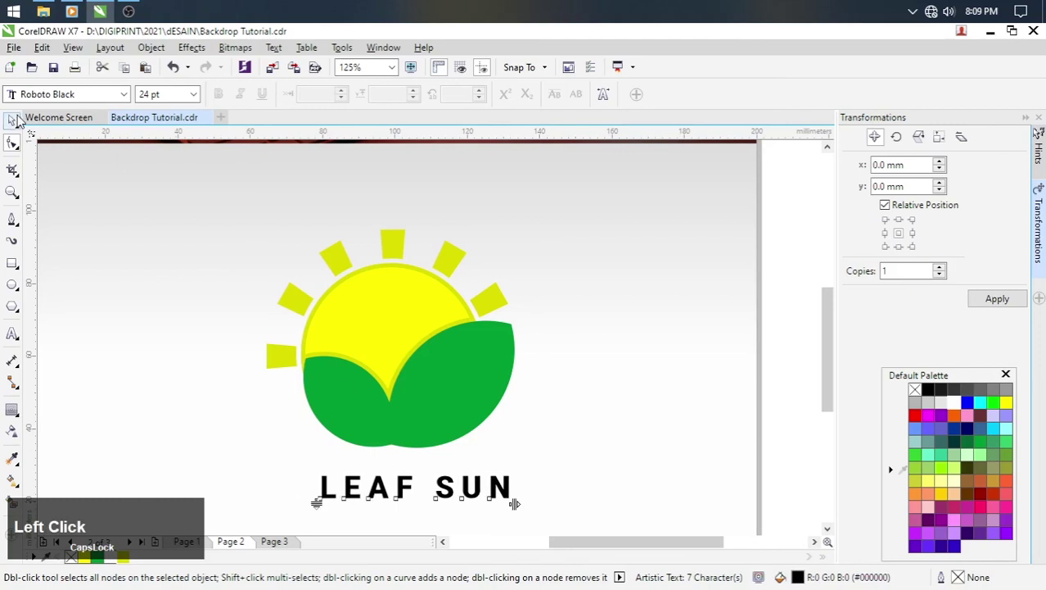
Finish editing, select the LEAF SUN text and centre it on the page with P.
left_click(399, 308)
key("c")
left_click(590, 338)
scroll("down", 3)
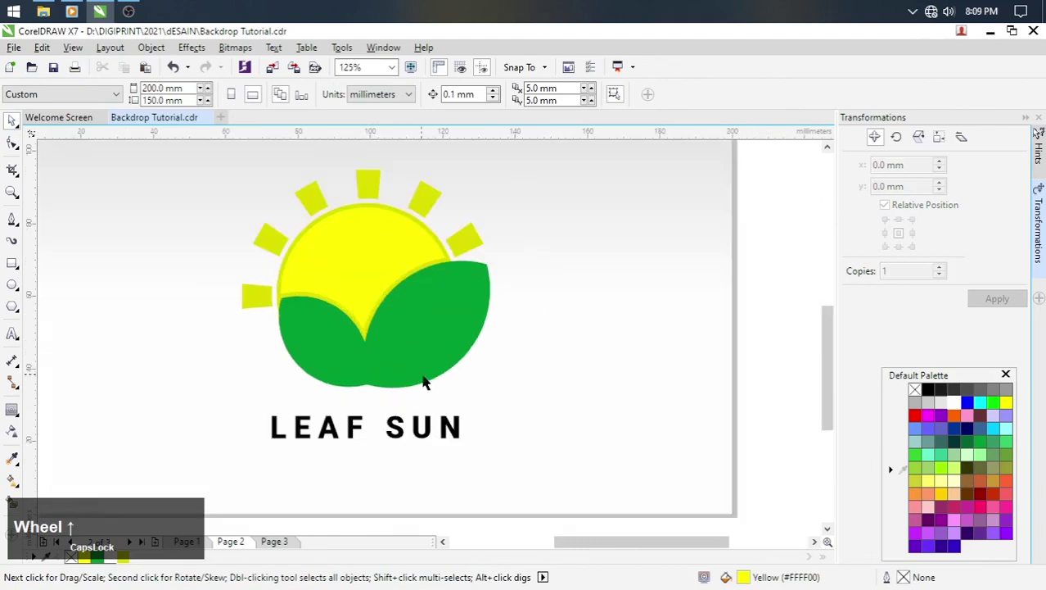
left_click(397, 436)
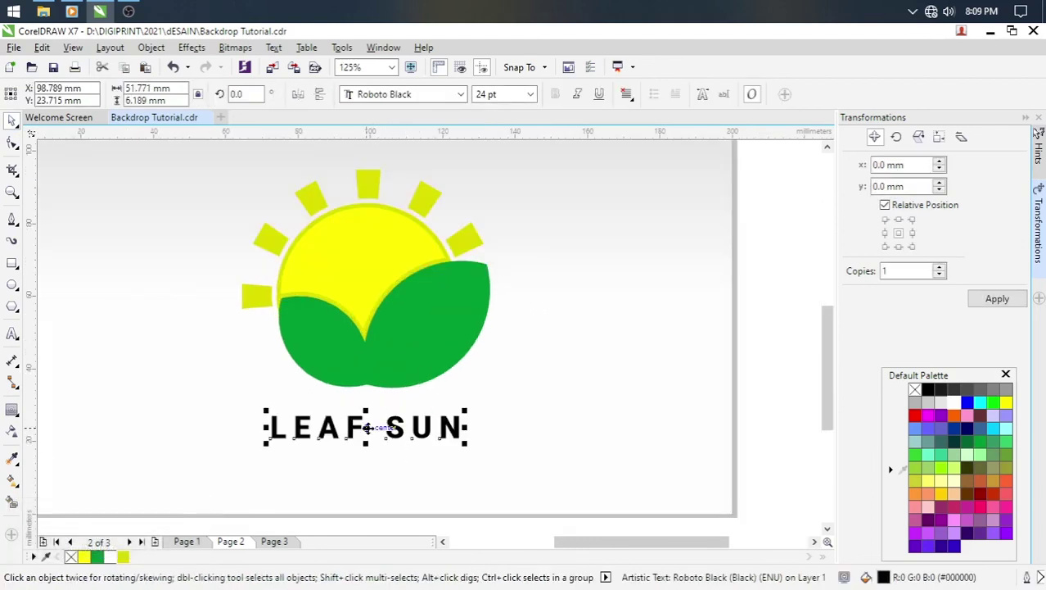
key("Caps_Lock")
scroll("down", 3)
left_click(478, 321)
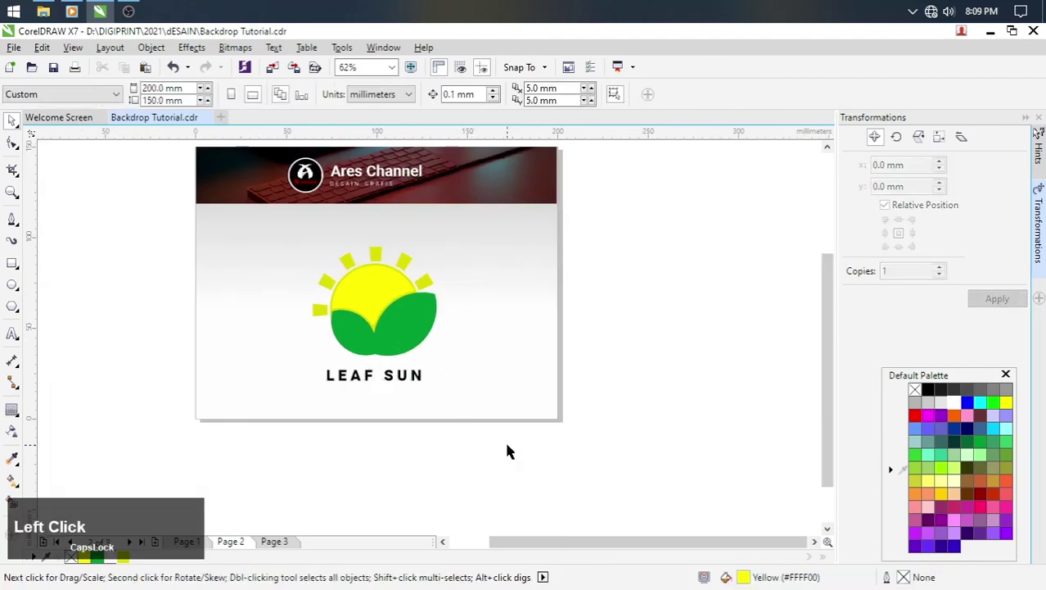
Preview the finished logo full screen and return to the workspace.
key("F4")
key("F9")
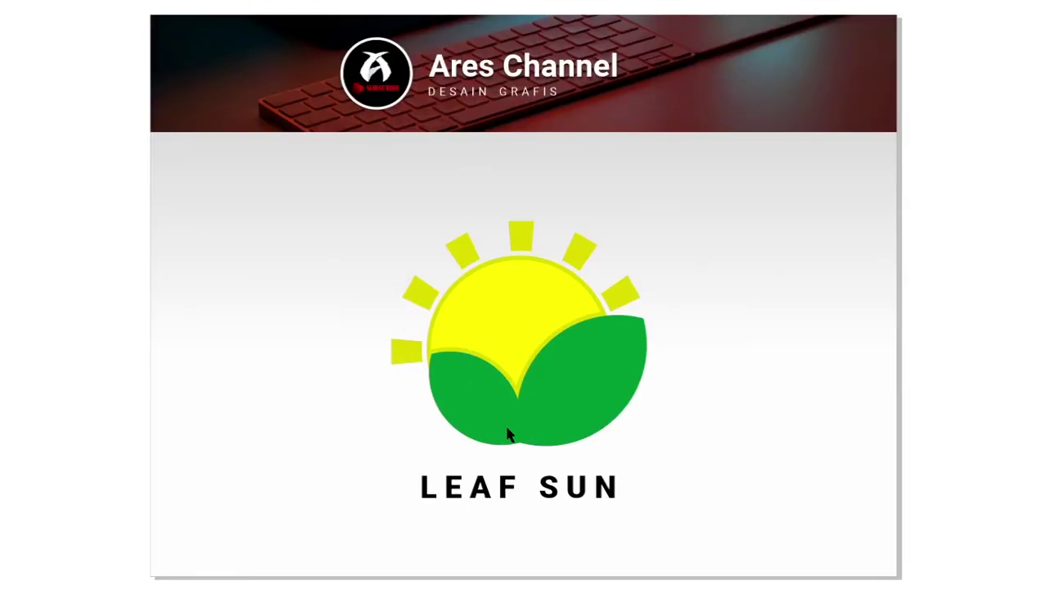